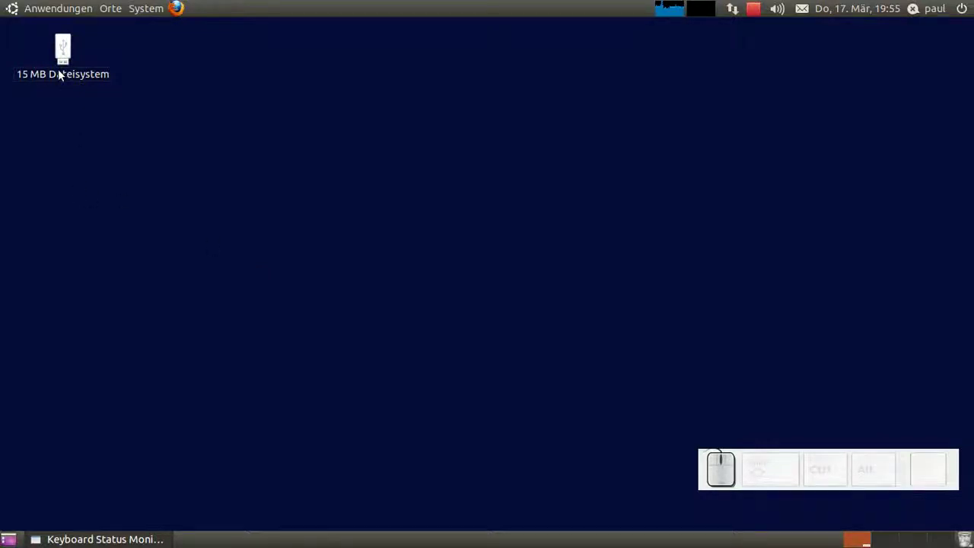
# - Browse the 15 MB USB stick in Nautilus and select its two photos, frosch.jpg and spinne.jpg
pyautogui.moveTo(63, 77); pyautogui.dragTo(63, 78)
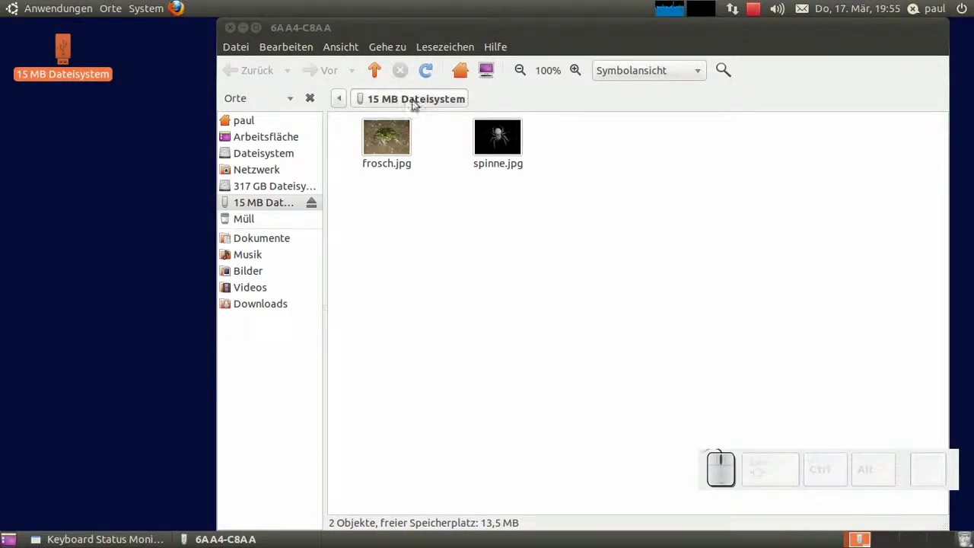
pyautogui.moveTo(584, 154); pyautogui.dragTo(613, 332)
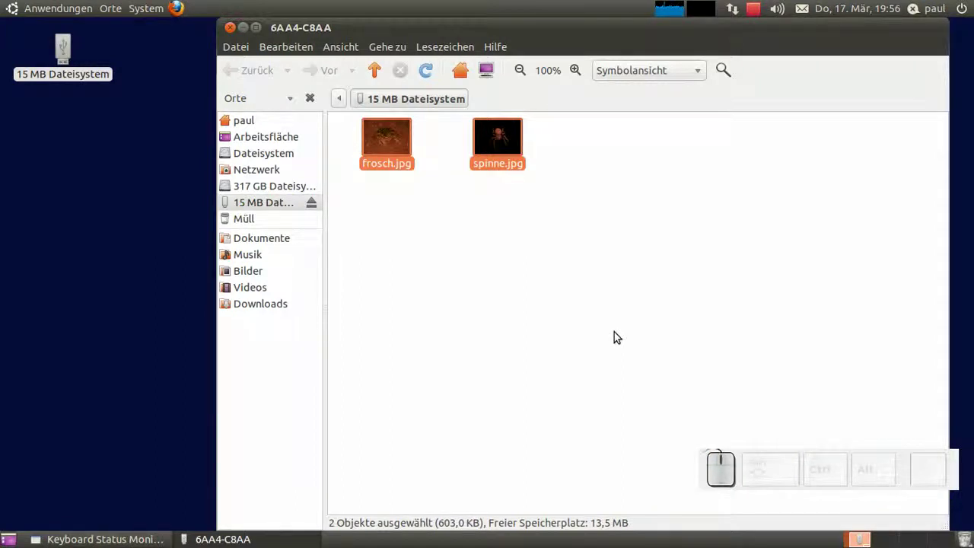
# - Move both photos to the trash, then restore them via Wiederherstellen and return to the stick
pyautogui.press('Delete')
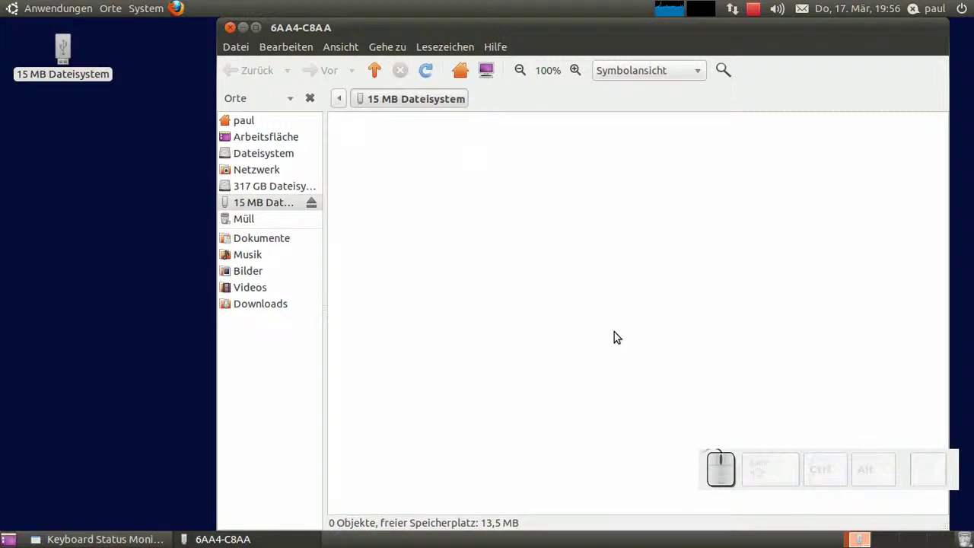
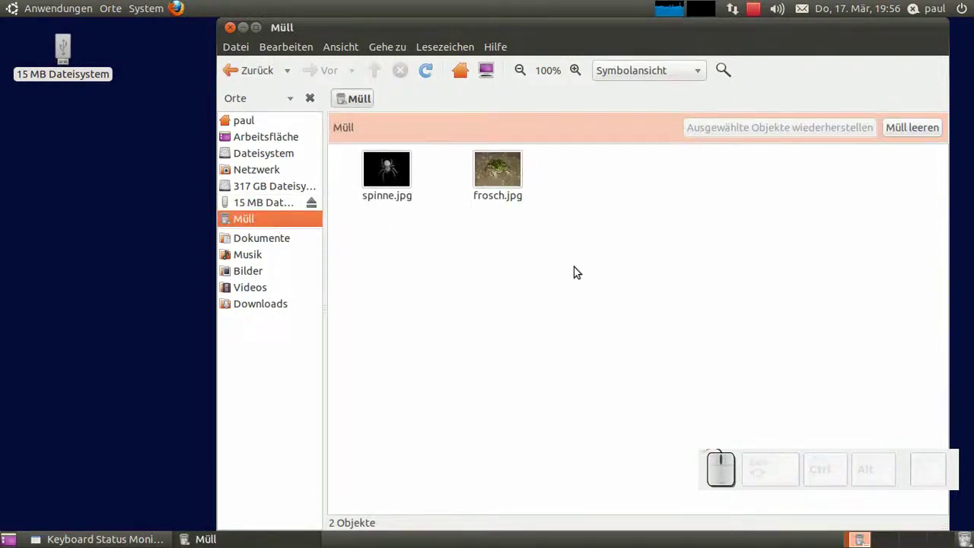
pyautogui.moveTo(547, 170); pyautogui.dragTo(570, 250)
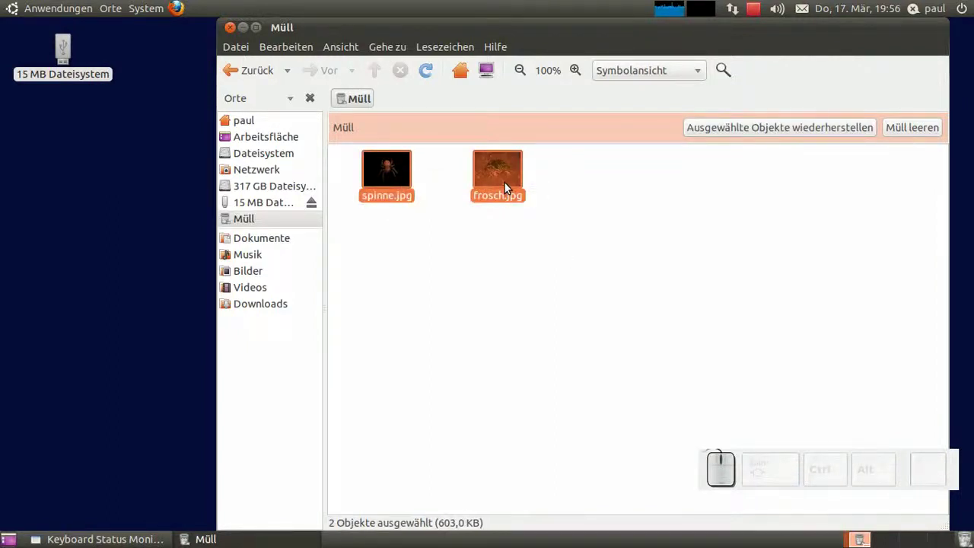
pyautogui.rightClick(508, 188)
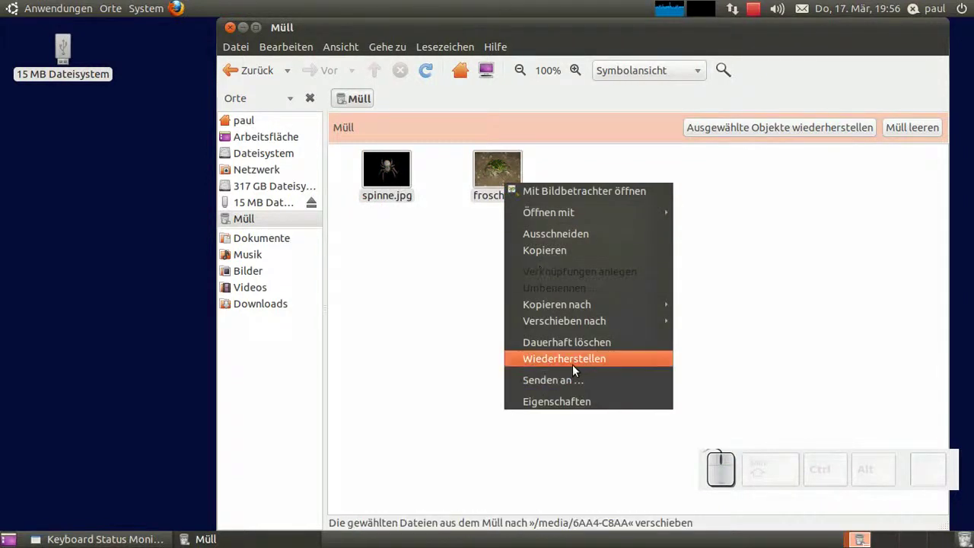
pyautogui.click(577, 366)
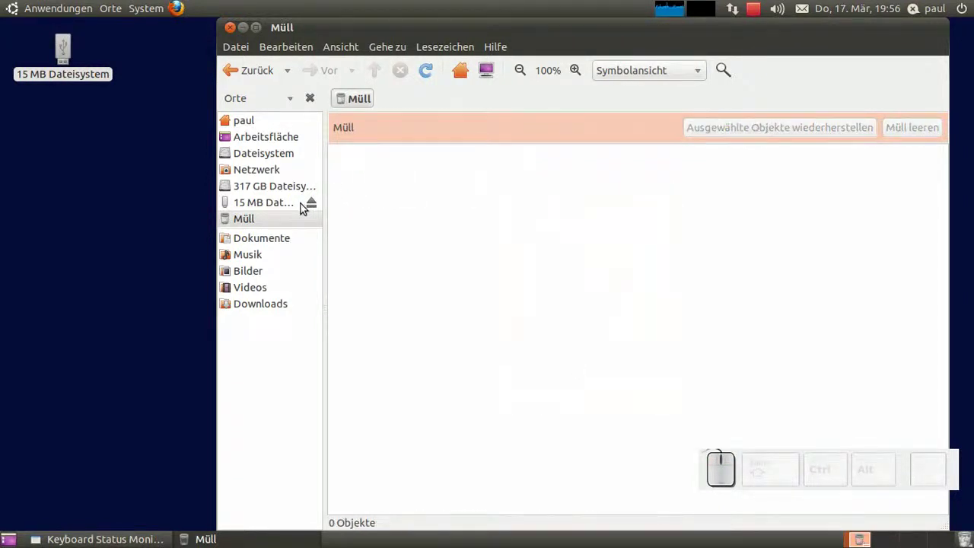
pyautogui.click(298, 200)
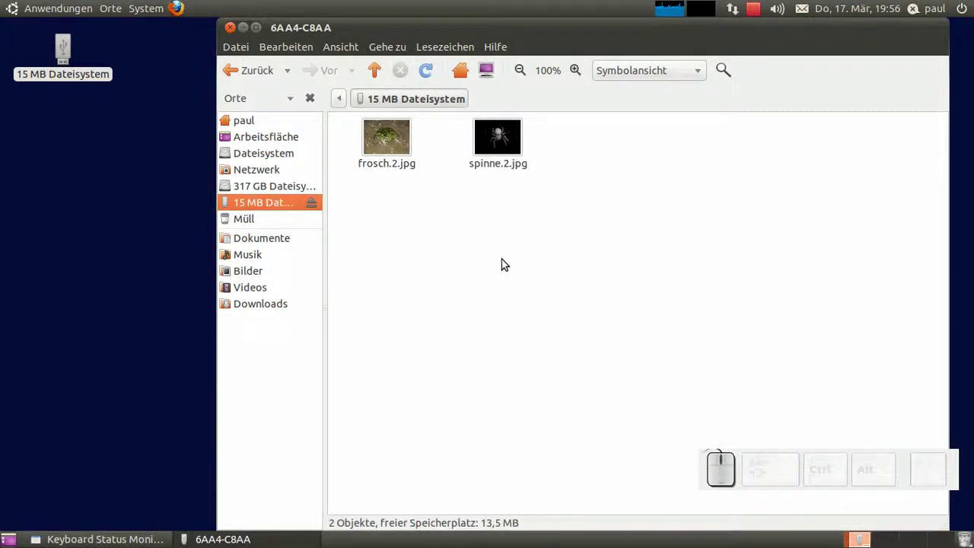
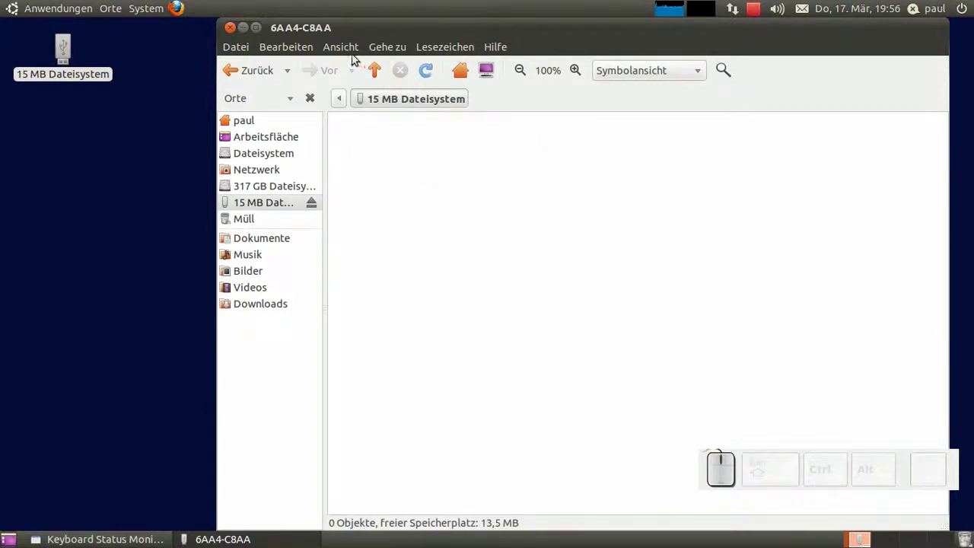
# - Show hidden files and look inside the stick's .Trash-1000/files folder
pyautogui.click(353, 51)
pyautogui.moveTo(372, 207); pyautogui.dragTo(373, 198)
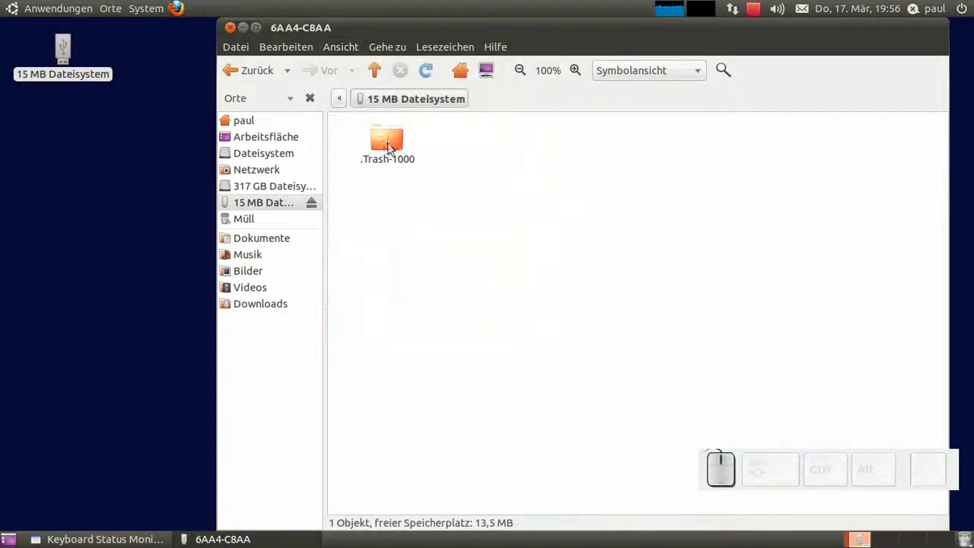
pyautogui.moveTo(393, 138); pyautogui.dragTo(492, 156)
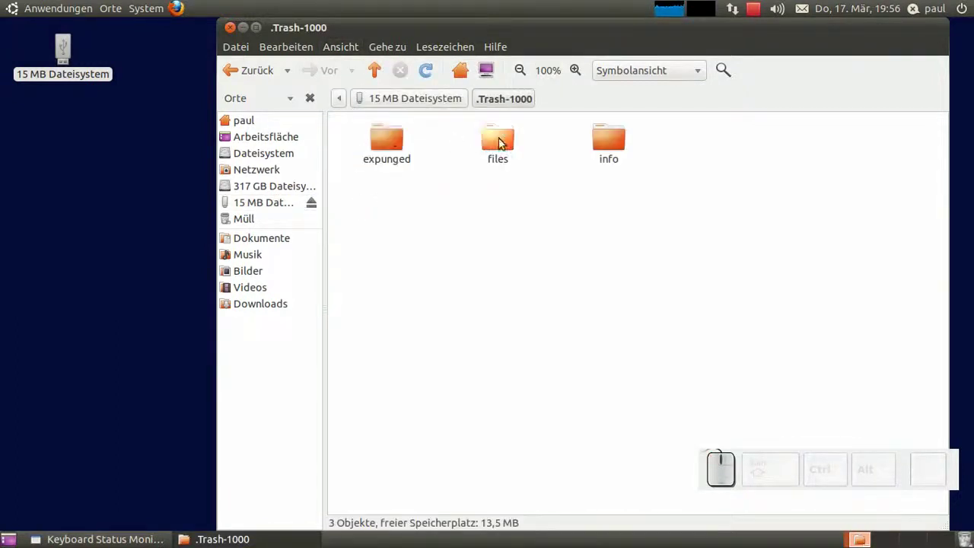
pyautogui.click(504, 142)
# - Navigate back from the trash folder to the USB stick's top-level listing
pyautogui.moveTo(517, 147); pyautogui.dragTo(394, 157)
pyautogui.rightClick(393, 158)
pyautogui.click(415, 199)
pyautogui.click(398, 102)
pyautogui.click(308, 46)
pyautogui.click(312, 104)
pyautogui.click(553, 209)
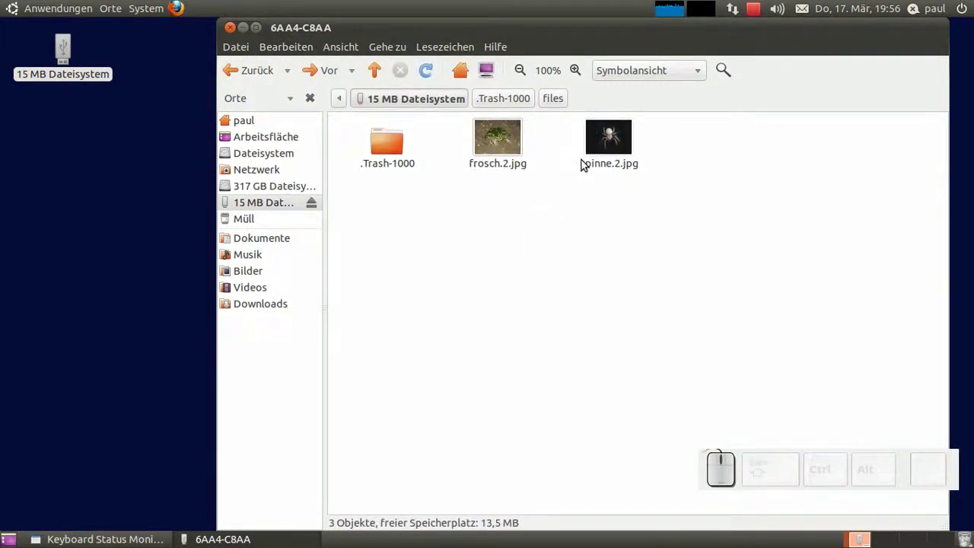
# - Delete frosch.2.jpg and spinne.2.jpg from the stick again
pyautogui.click(611, 158)
pyautogui.press('Delete')
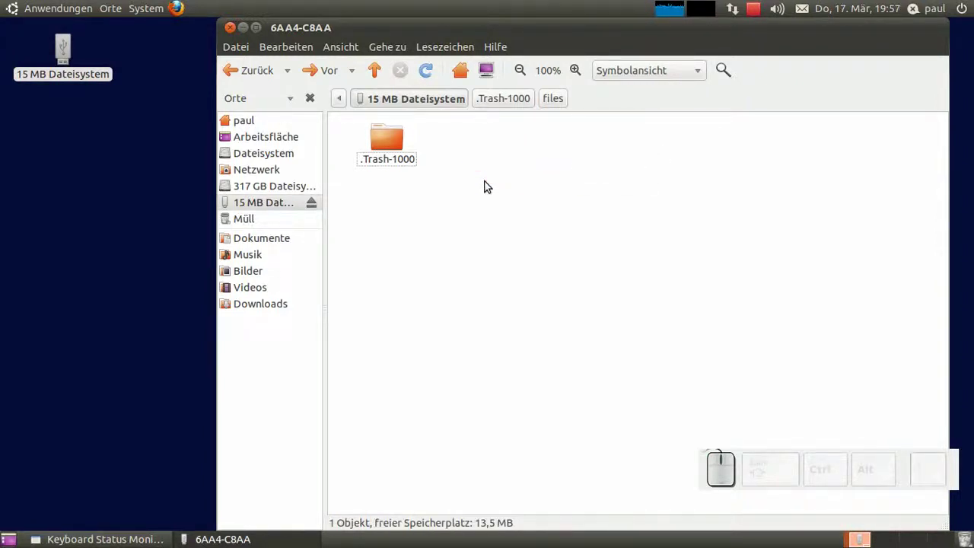
# - Empty the trash via Müll leeren and confirm the permanent deletion
pyautogui.rightClick(306, 222)
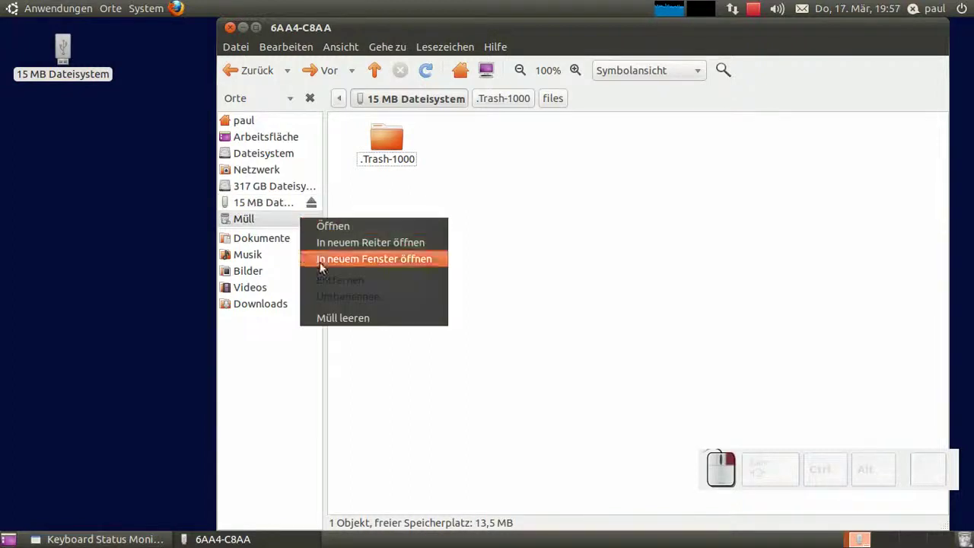
pyautogui.click(359, 318)
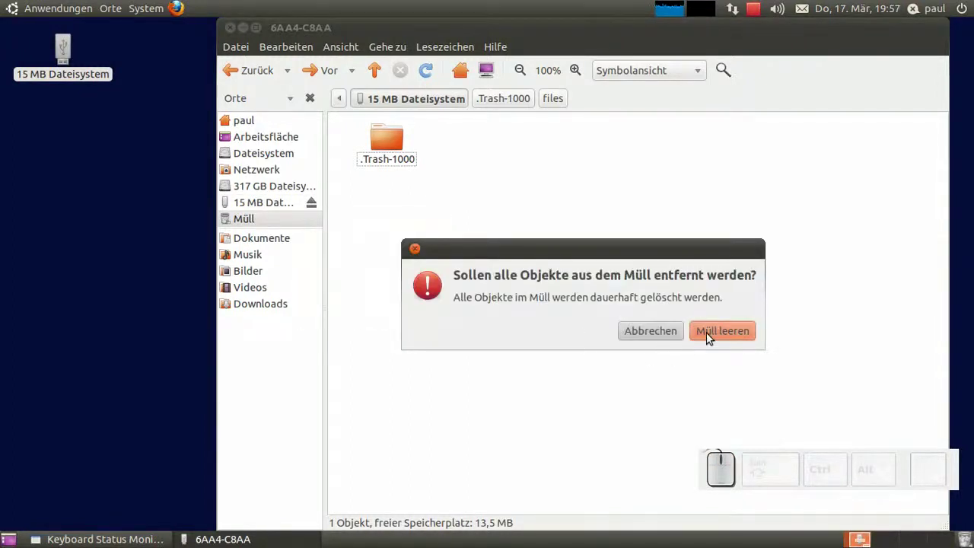
pyautogui.click(723, 328)
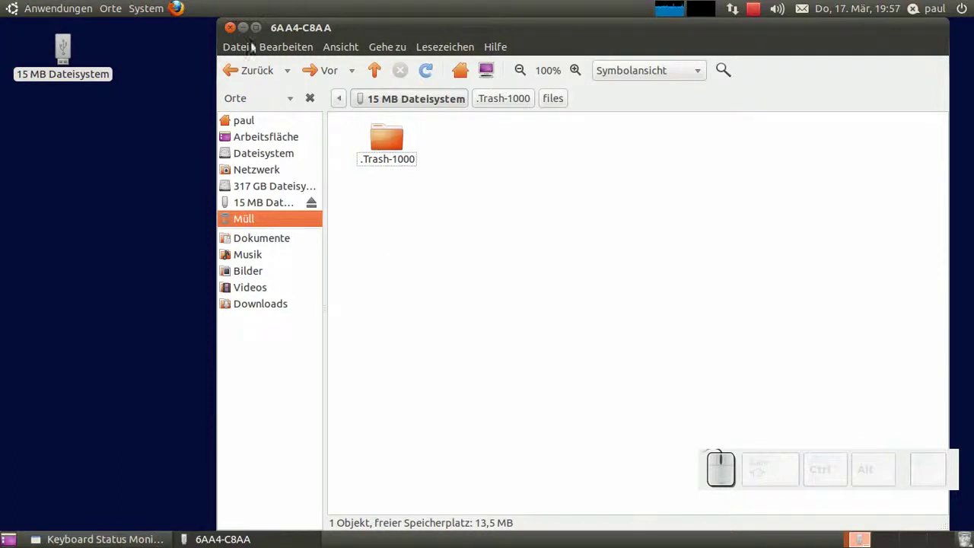
# - Launch a terminal window from Anwendungen > Zubehör
pyautogui.click(138, 7)
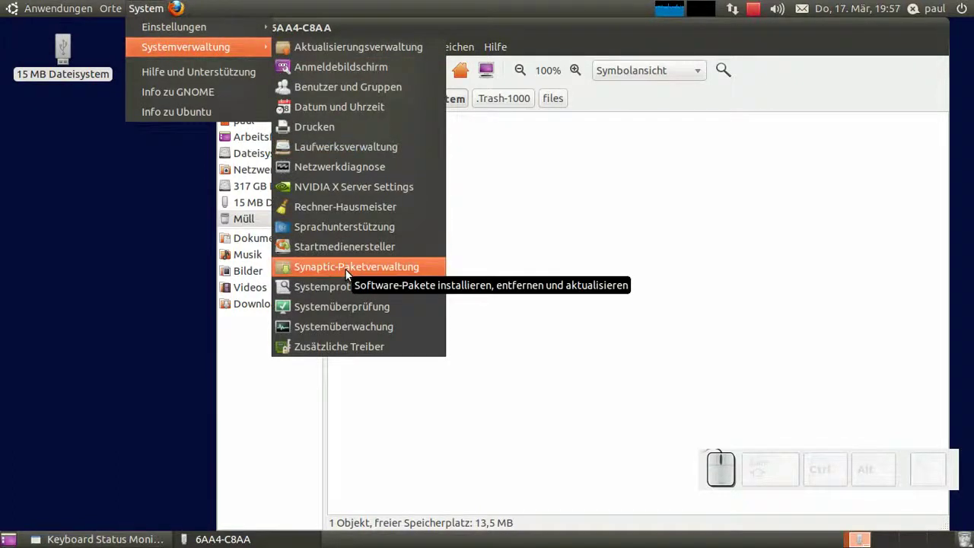
pyautogui.click(117, 296)
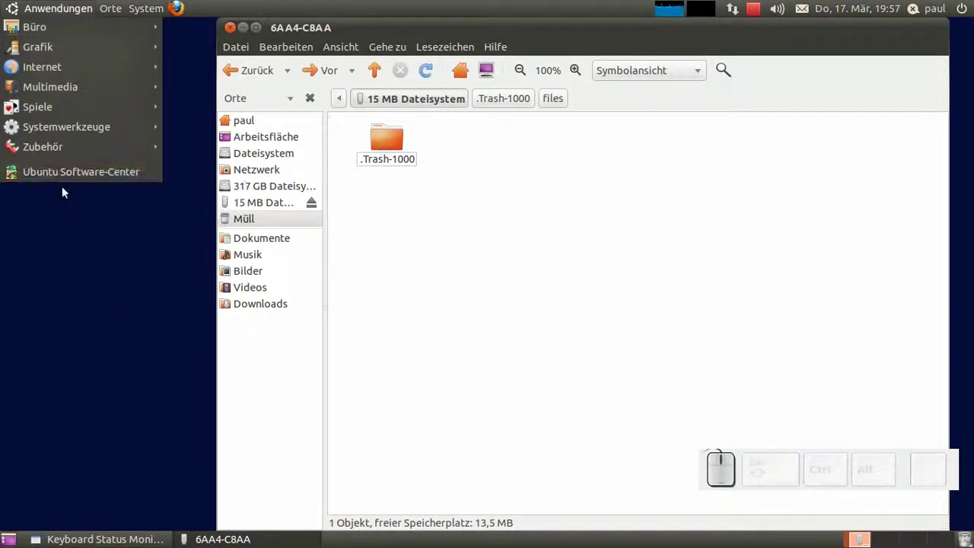
pyautogui.click(69, 240)
pyautogui.moveTo(5, 4); pyautogui.dragTo(85, 154)
pyautogui.click(235, 269)
# - Run sudo apt-get install recoverjpeg testdisk to install both recovery tools
pyautogui.press('s')
pyautogui.press('BackSpace')
pyautogui.press('space')
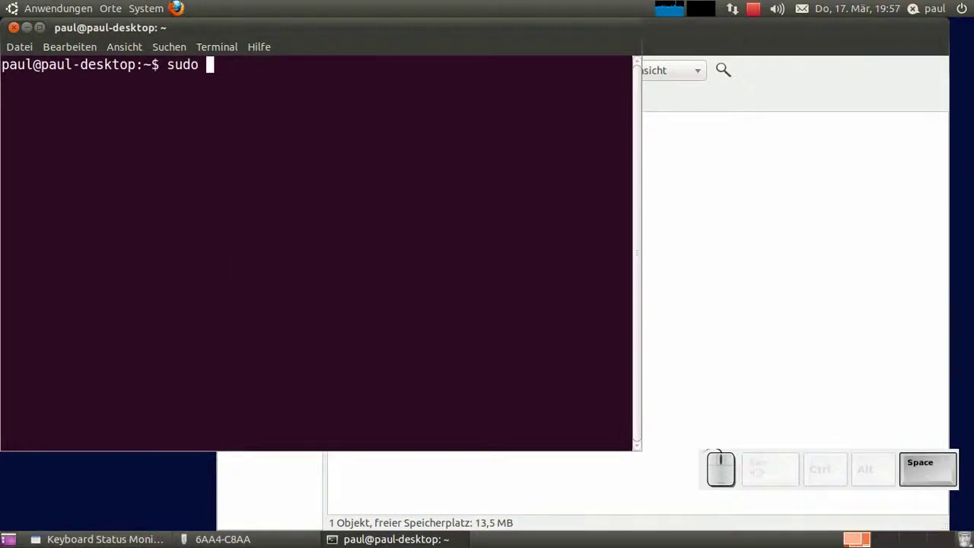
pyautogui.press('space')
pyautogui.press('space')
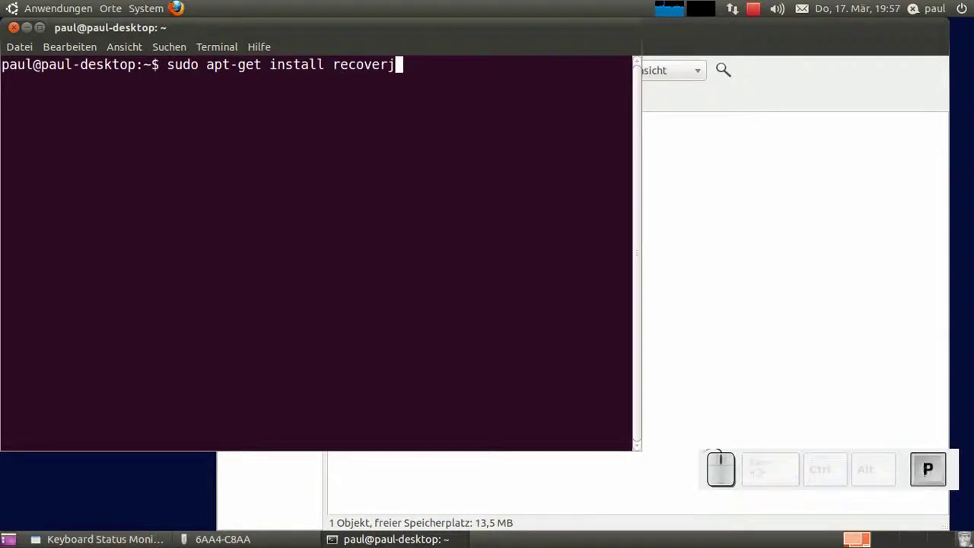
pyautogui.press('space')
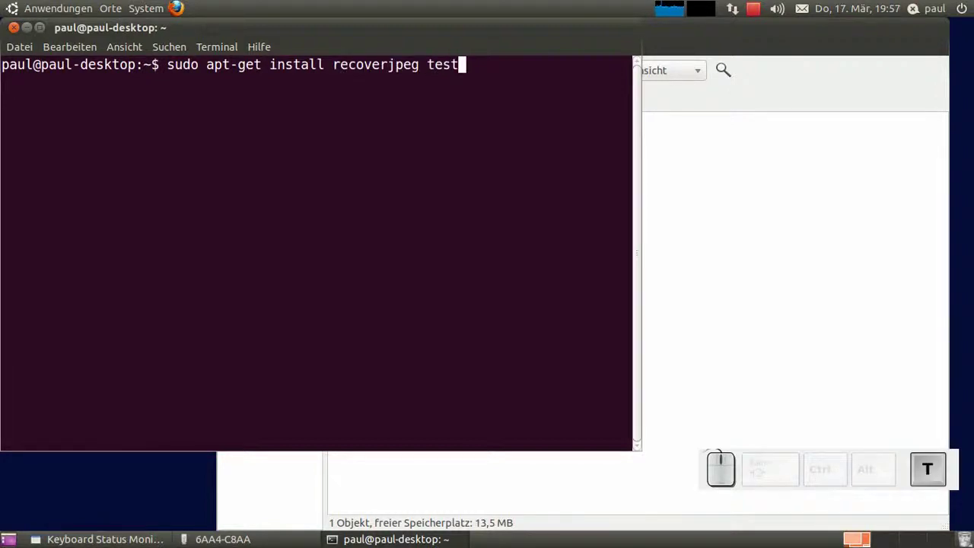
pyautogui.press('Return')
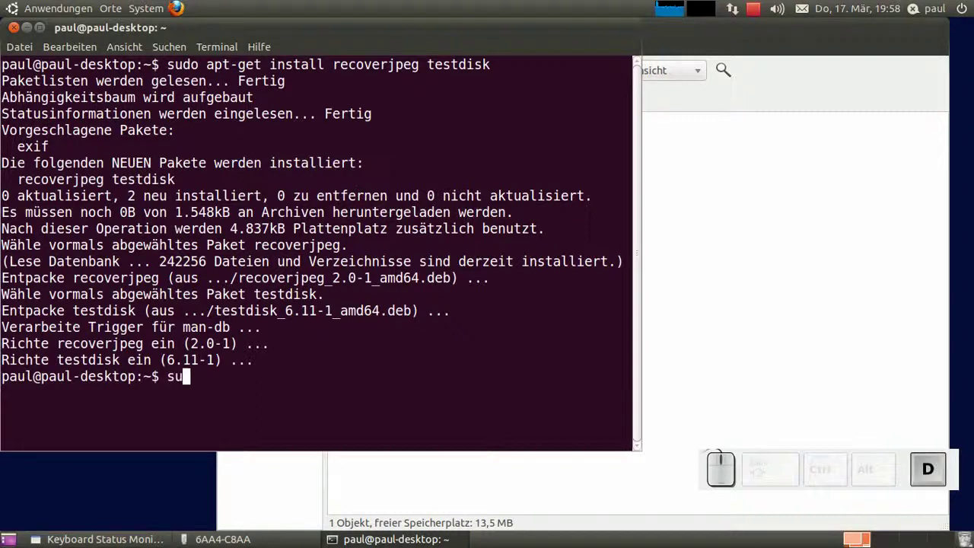
# - Run sudo fdisk -l, fixing the typo, to list all partitions and find /dev/sdc1
pyautogui.press('o')
pyautogui.press('space')
pyautogui.press('BackSpace')
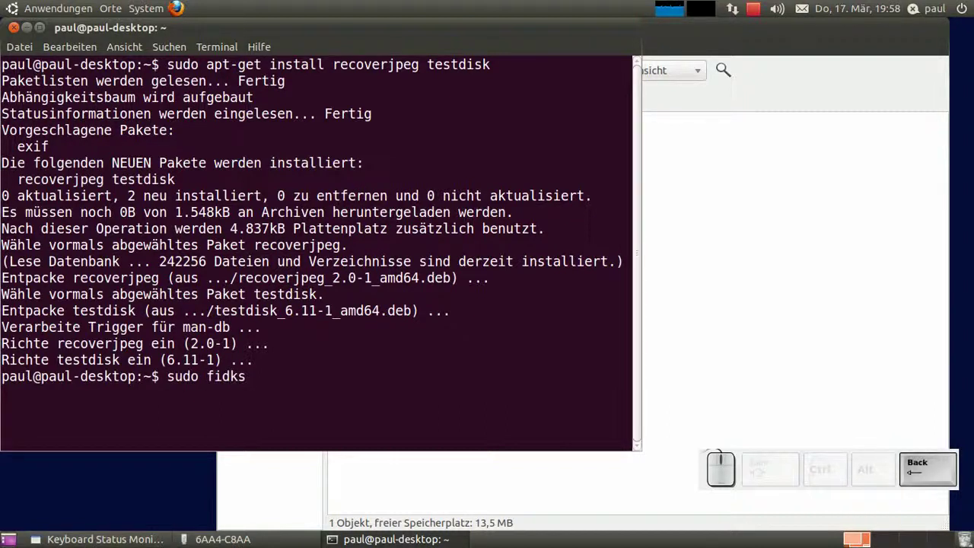
pyautogui.press('k')
pyautogui.press('space')
pyautogui.press('-')
pyautogui.press('l')
pyautogui.press('Return')
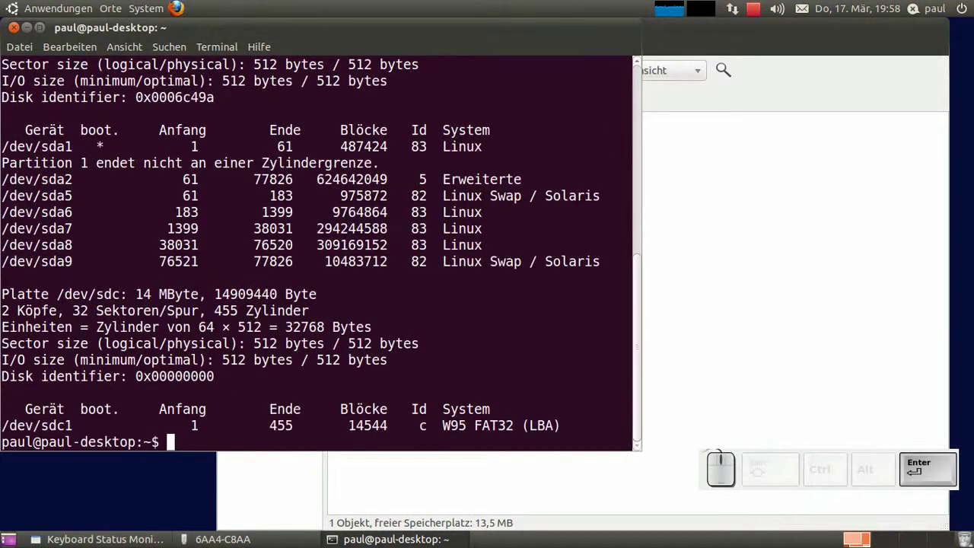
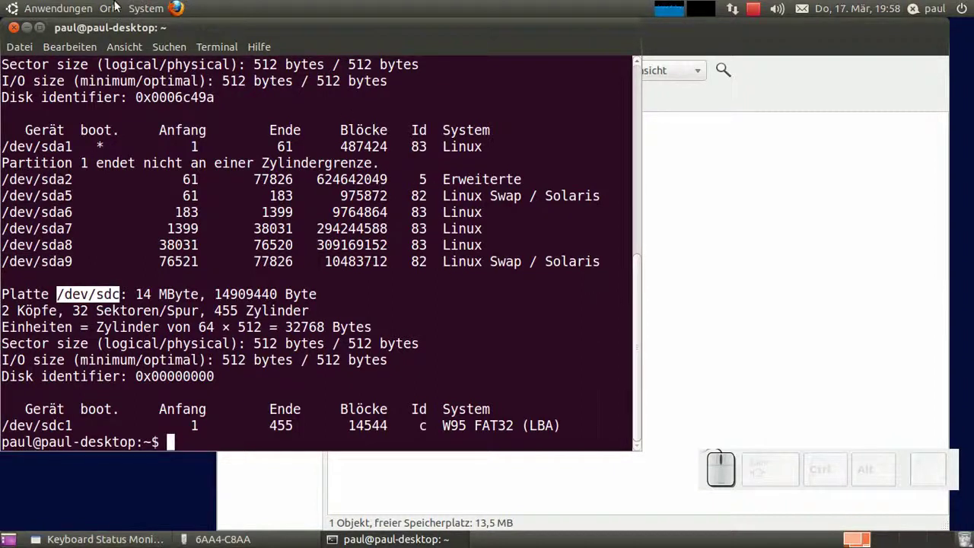
# - Check /dev/sdc1's mount point /media/6AA4-C8AA in Systemüberwachung, then close it
pyautogui.click(142, 6)
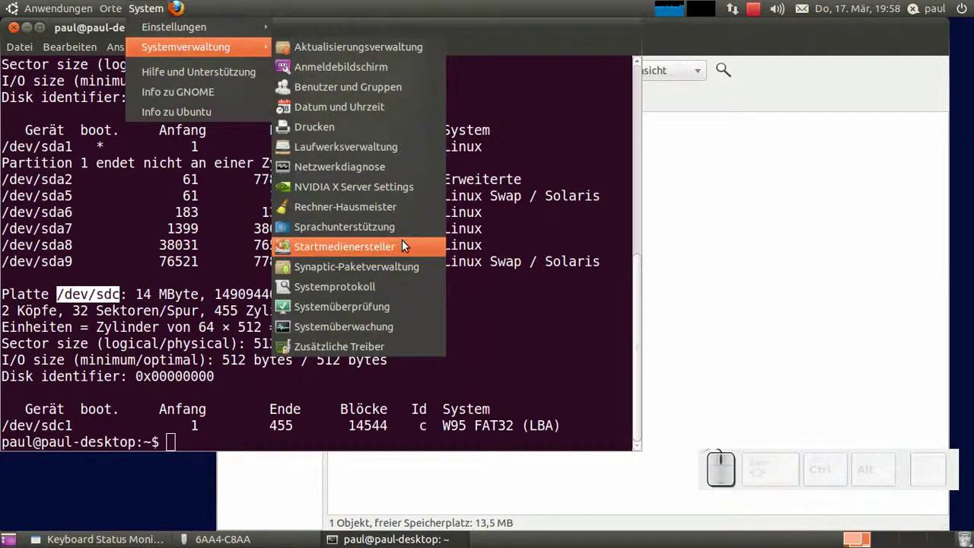
pyautogui.click(408, 324)
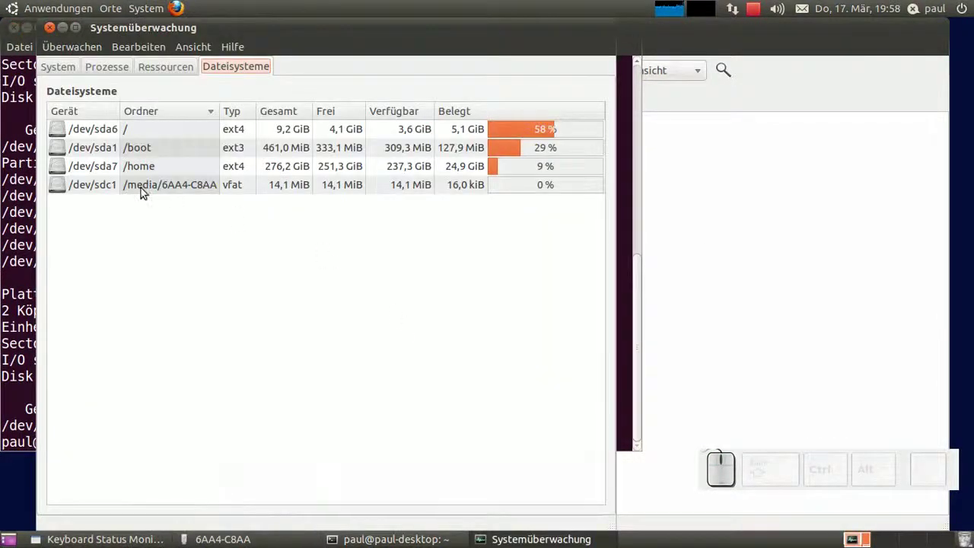
pyautogui.click(107, 188)
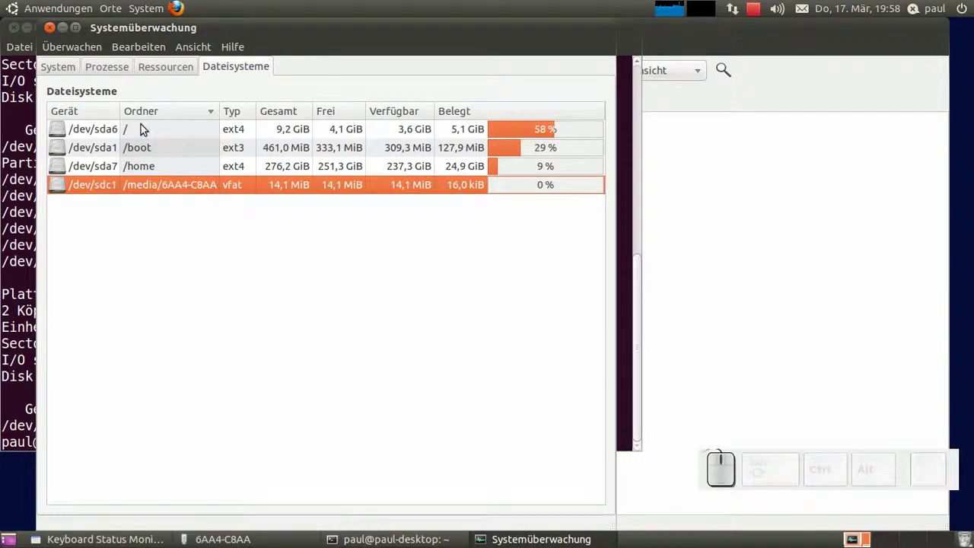
pyautogui.moveTo(54, 32); pyautogui.dragTo(129, 33)
pyautogui.click(128, 33)
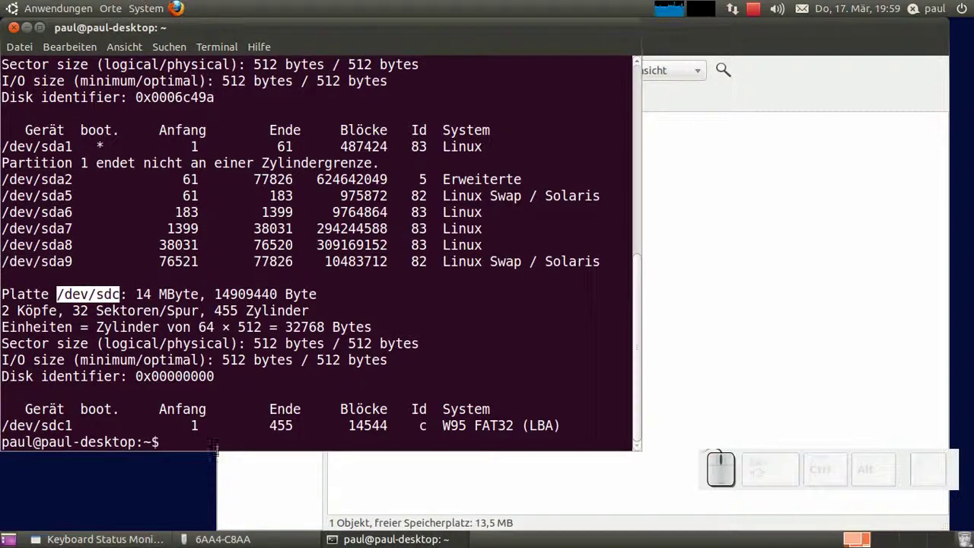
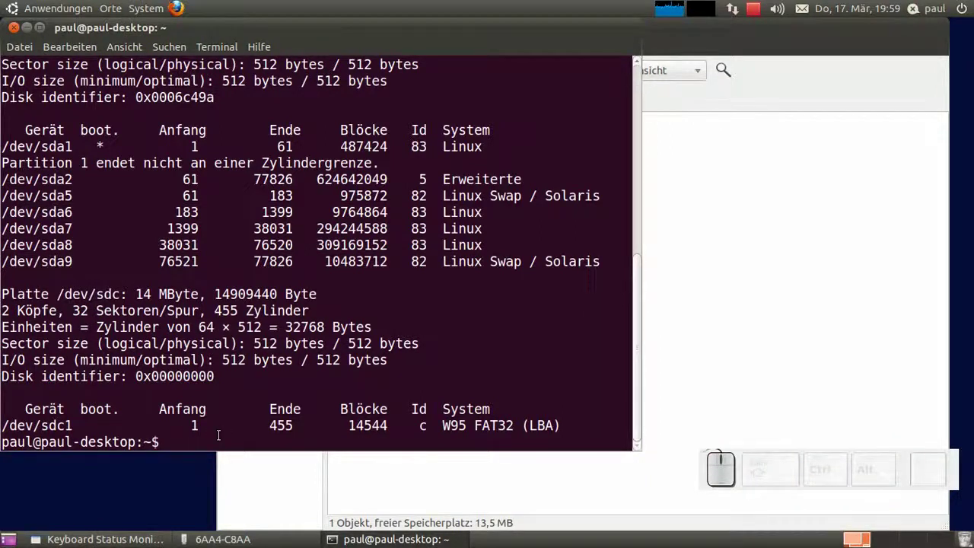
# - Change into the Desktop folder with cd Desktop
pyautogui.press('space')
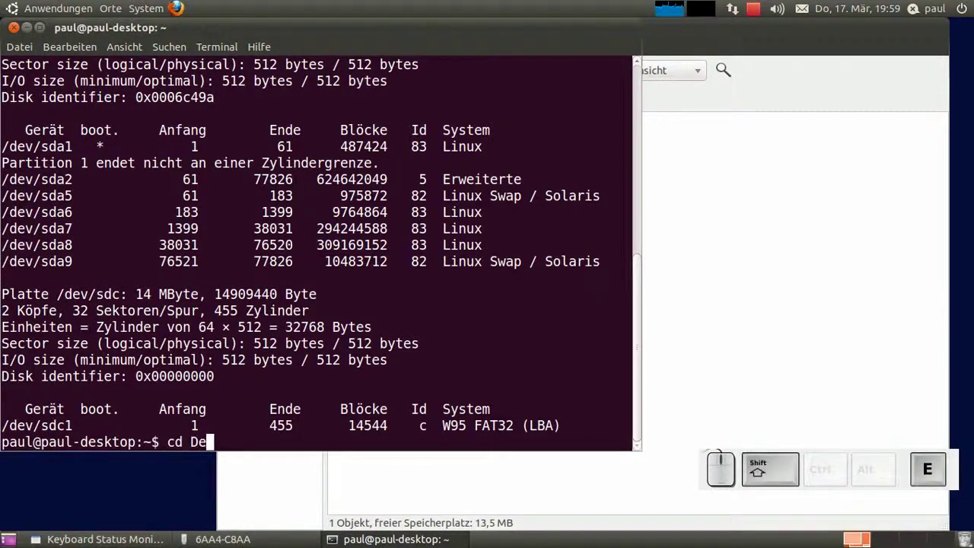
pyautogui.press('Return')
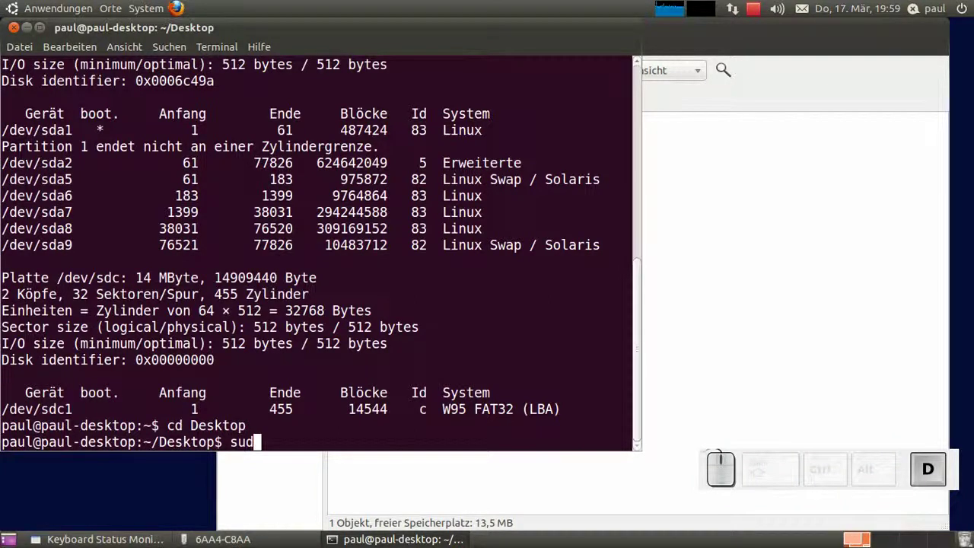
# - Compose sudo dd if=/dev/sdc of=./usb.img, correcting the output path
pyautogui.press('o')
pyautogui.press('space')
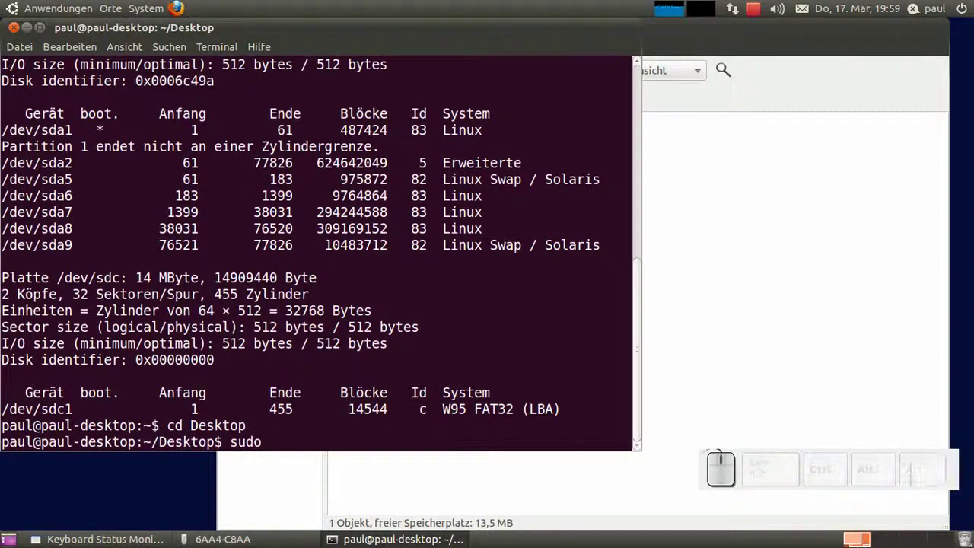
pyautogui.press('d')
pyautogui.press('space')
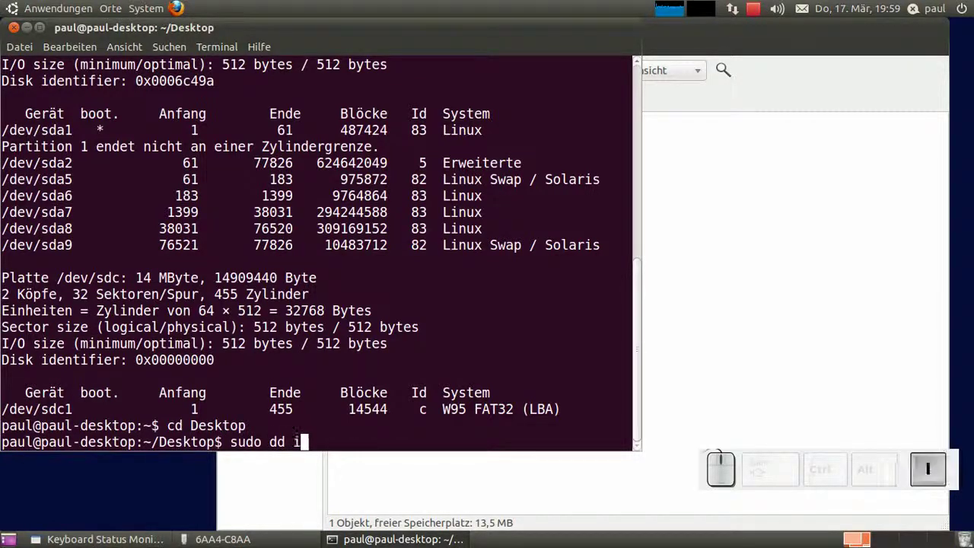
pyautogui.press('shift+0')
pyautogui.press('d')
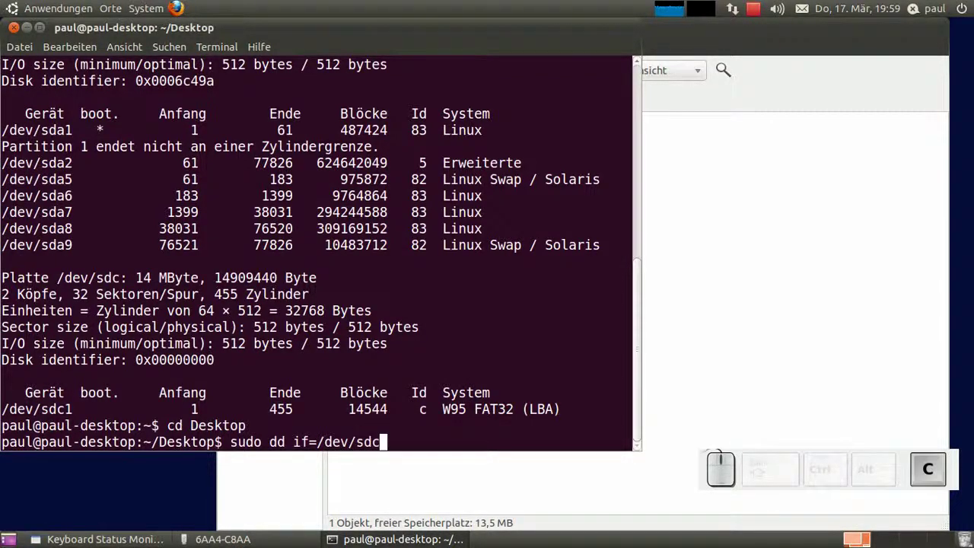
pyautogui.press('space')
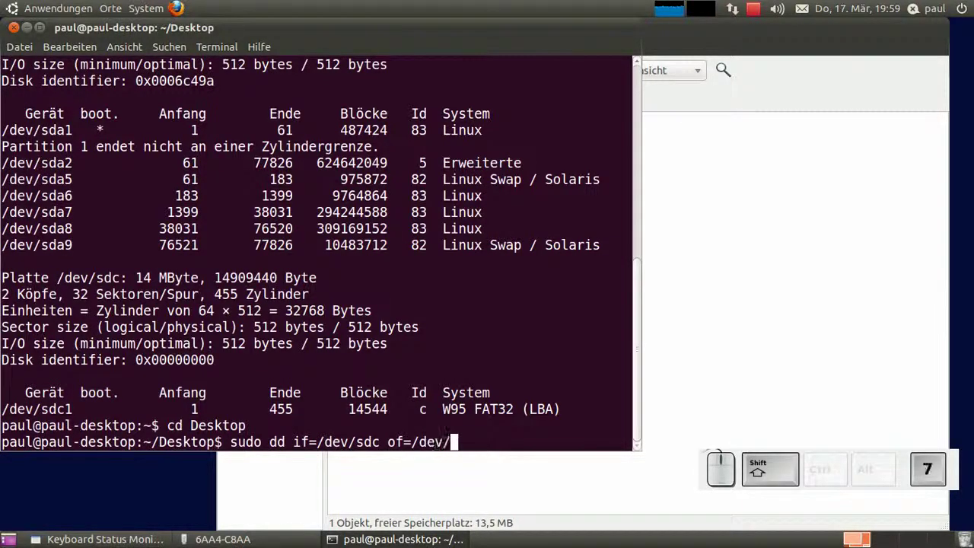
pyautogui.press('shift+BackSpace')
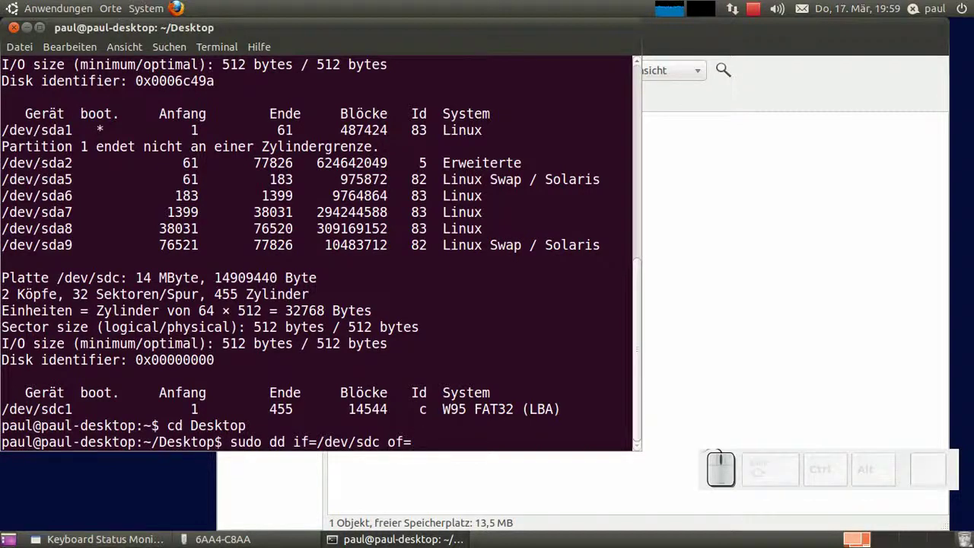
pyautogui.press('.')
pyautogui.press('shift+7')
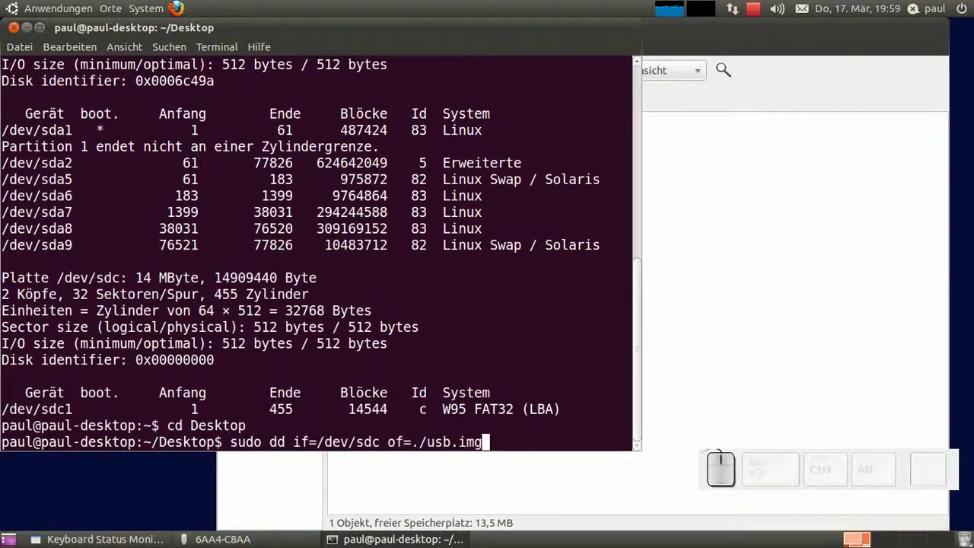
# - Add bs=8192 and run dd, copying 14909440 bytes of the stick into usb.img
pyautogui.press('space')
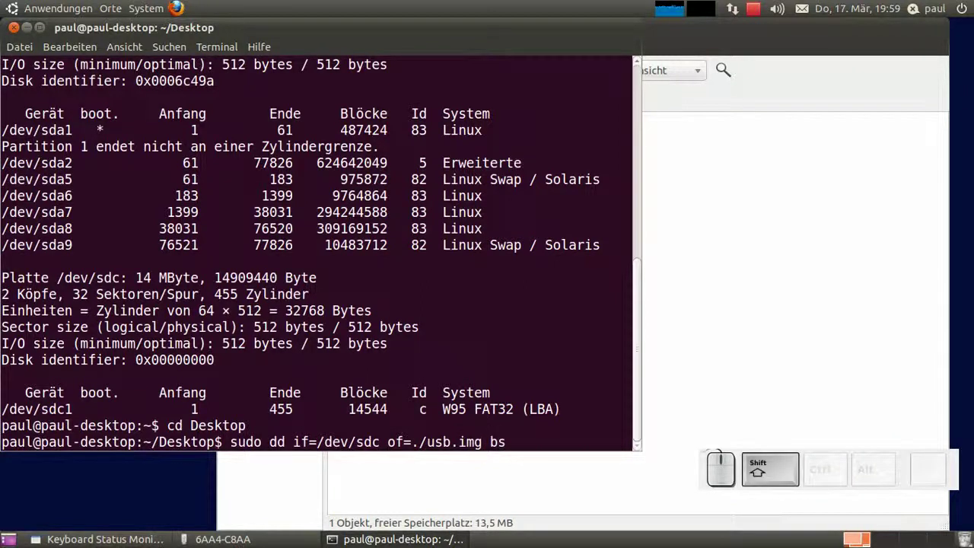
pyautogui.press('shift+o')
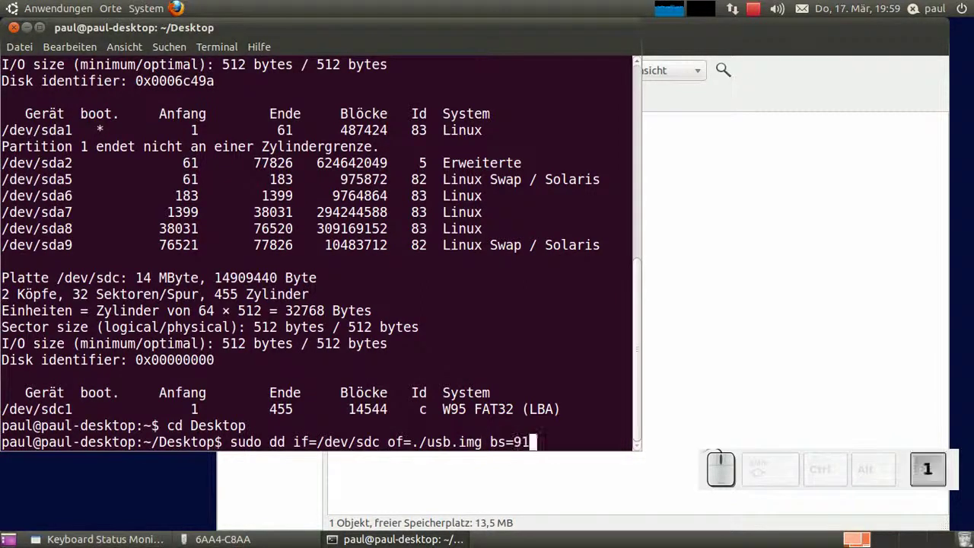
pyautogui.press('2')
pyautogui.press('BackSpace')
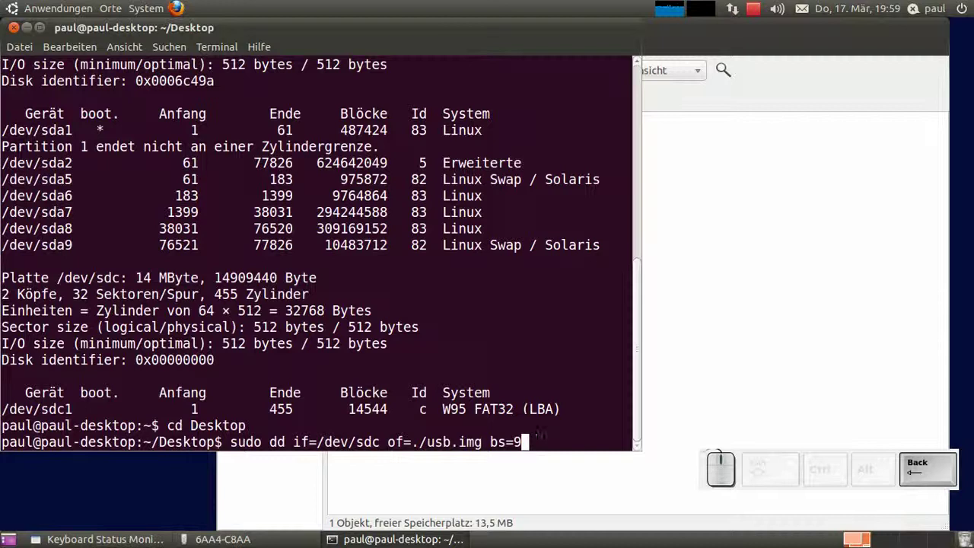
pyautogui.press('BackSpace')
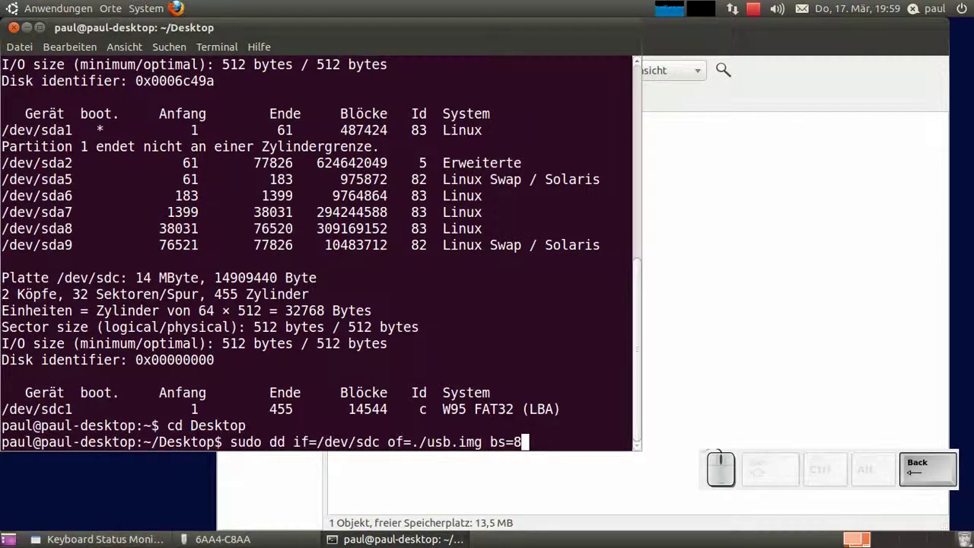
pyautogui.press('1')
pyautogui.press('2')
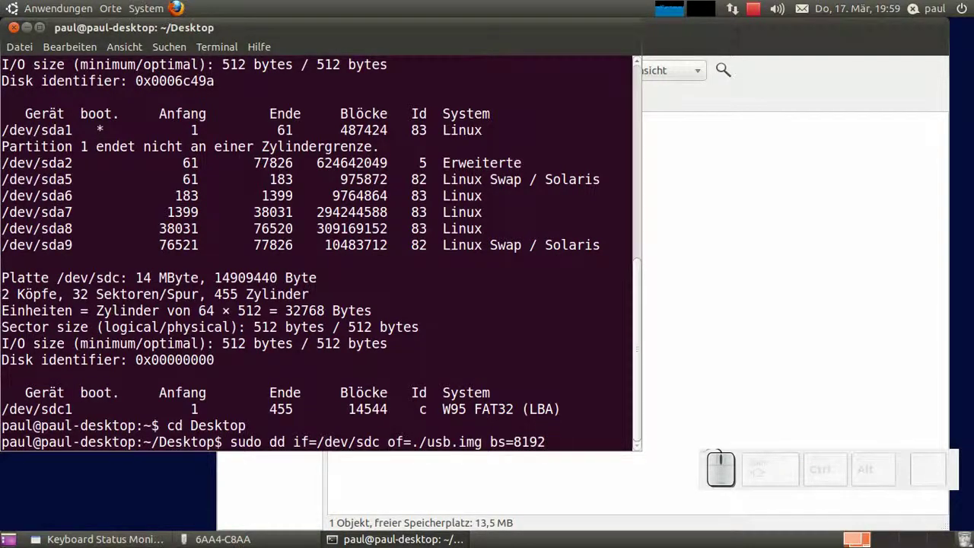
pyautogui.press('Return')
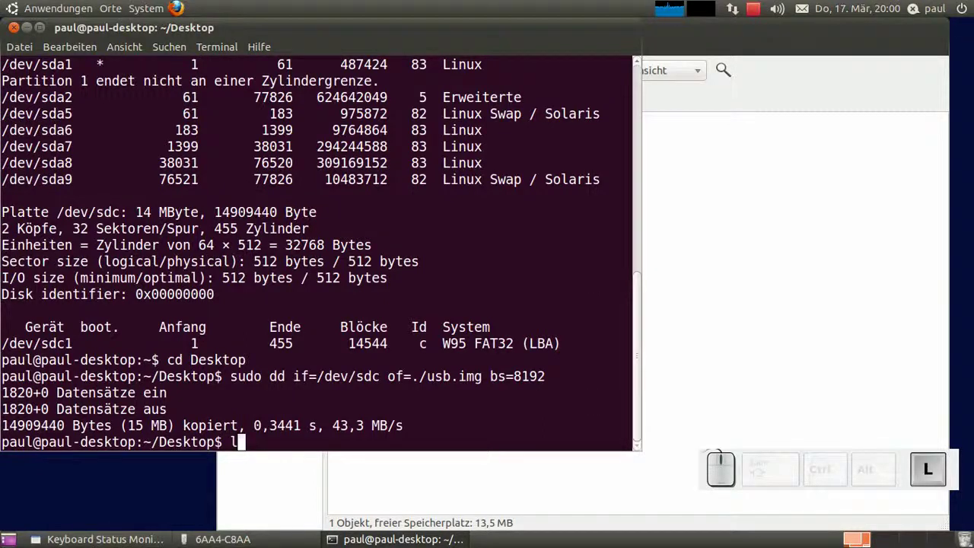
# - Run ls -lh usb.img to see the image is owned by root
pyautogui.press('space')
pyautogui.press('-')
pyautogui.press('space')
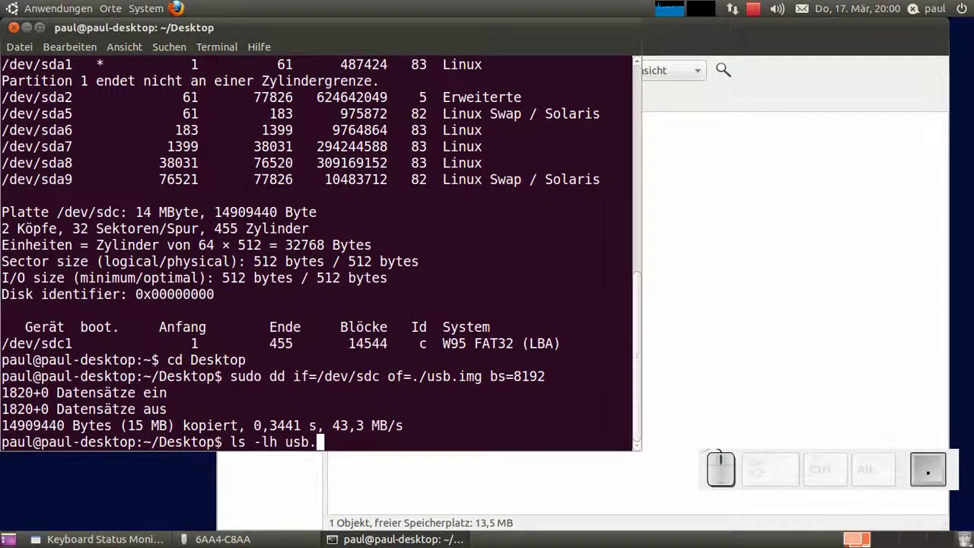
pyautogui.press('Return')
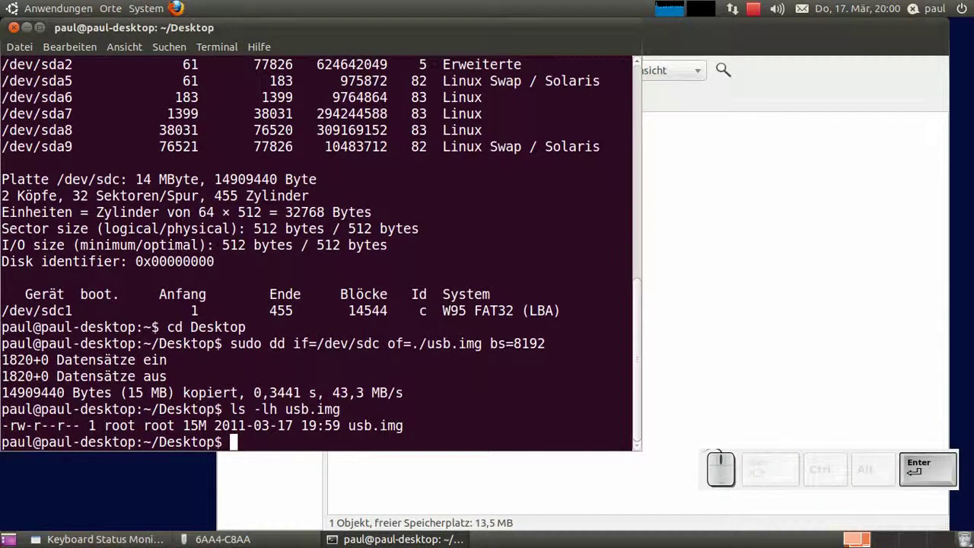
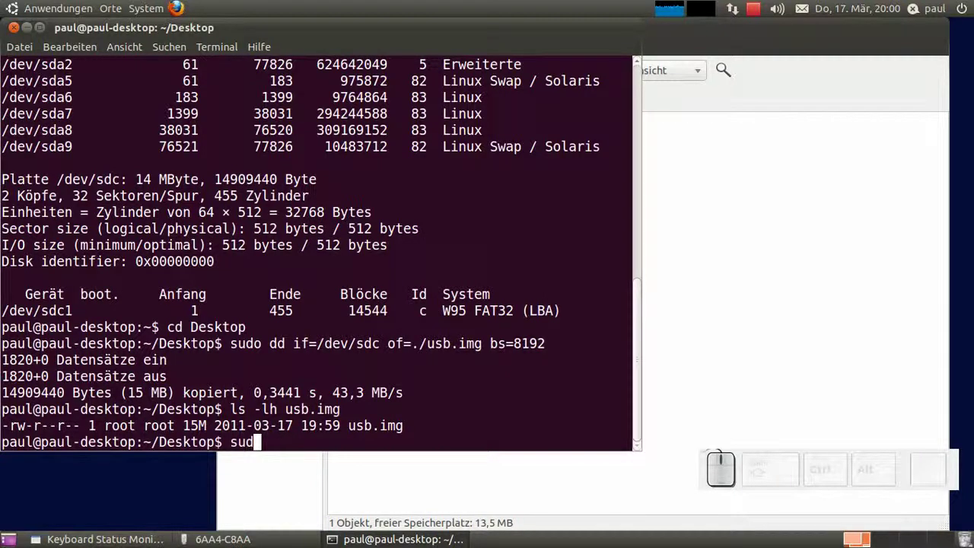
# - Run sudo chown paul usb.img and list it again to confirm paul now owns it
pyautogui.press('o')
pyautogui.press('space')
pyautogui.press('w')
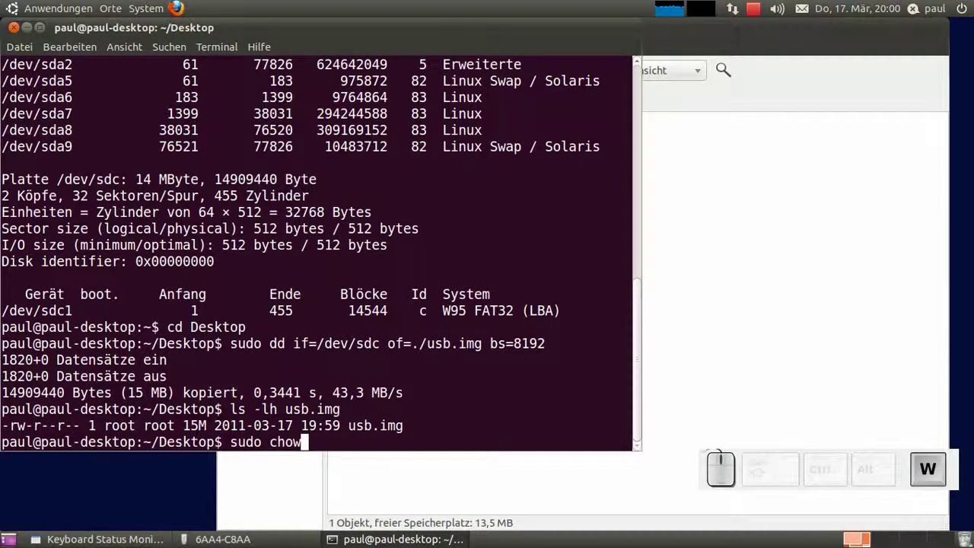
pyautogui.press('n')
pyautogui.press('space')
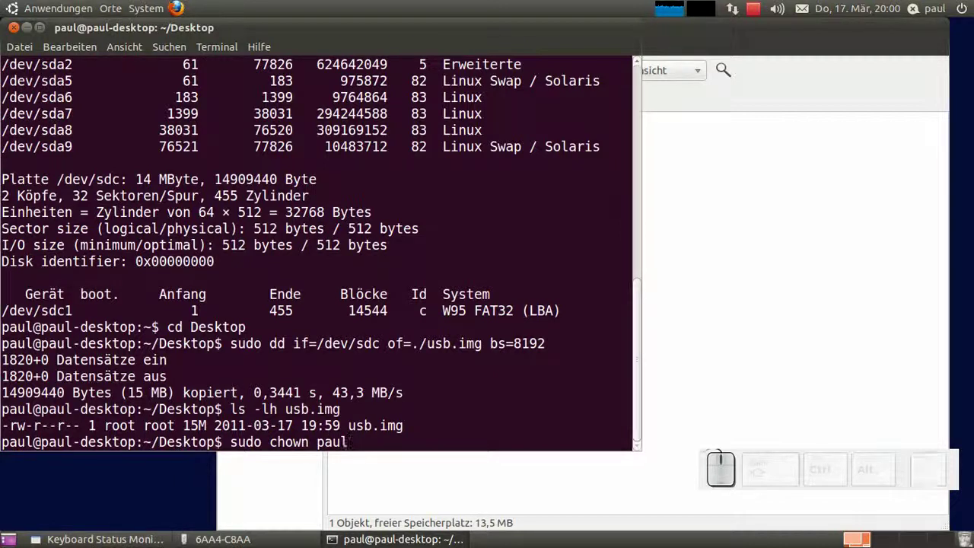
pyautogui.press('space')
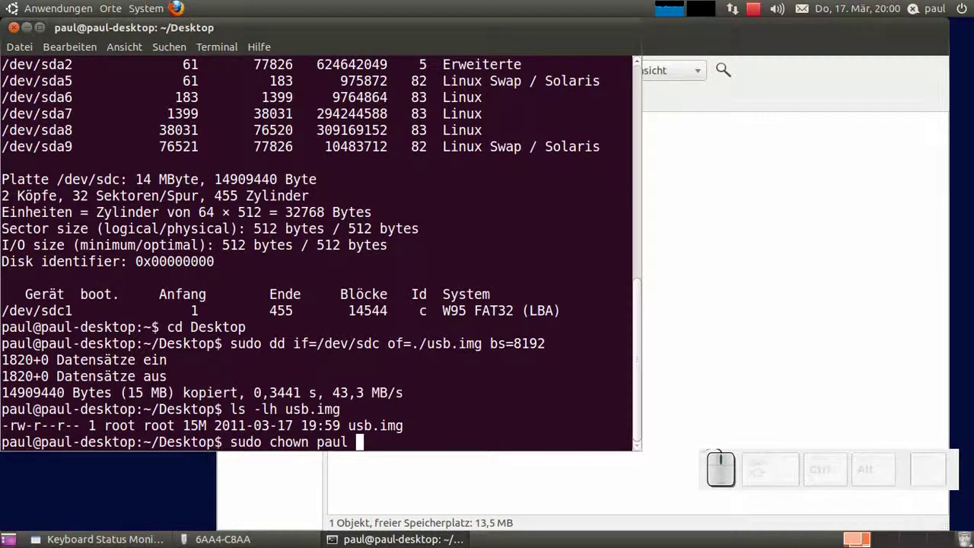
pyautogui.press('u')
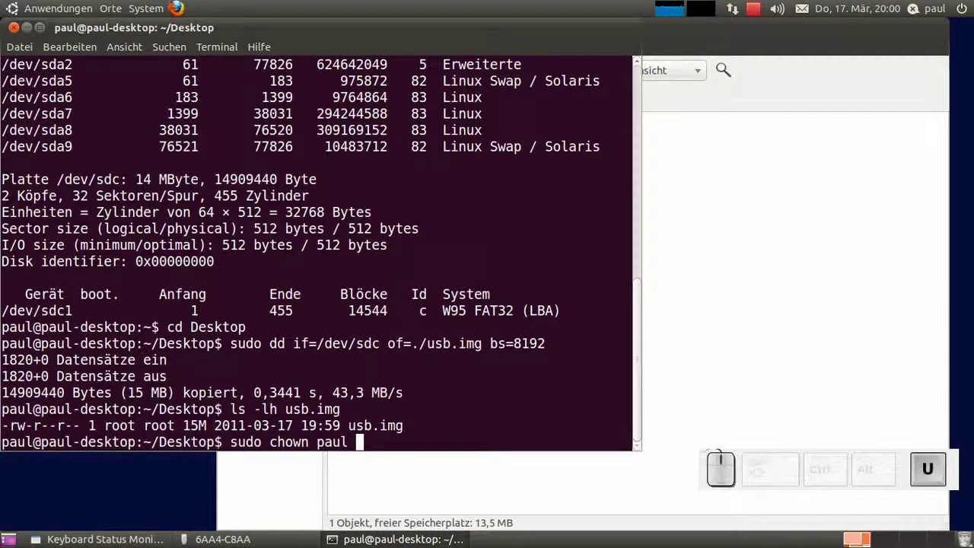
pyautogui.press('.')
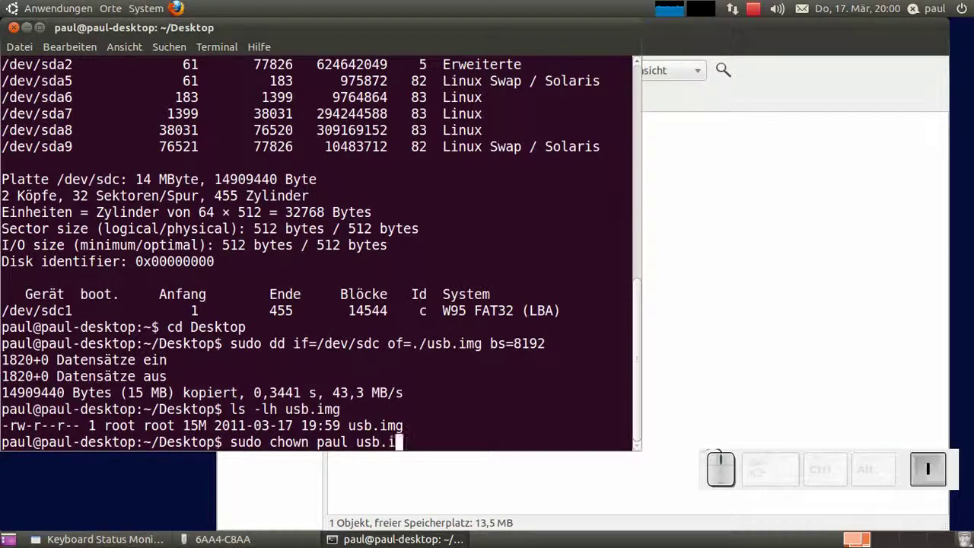
pyautogui.press('Return')
pyautogui.press('Up')
pyautogui.press('Return')
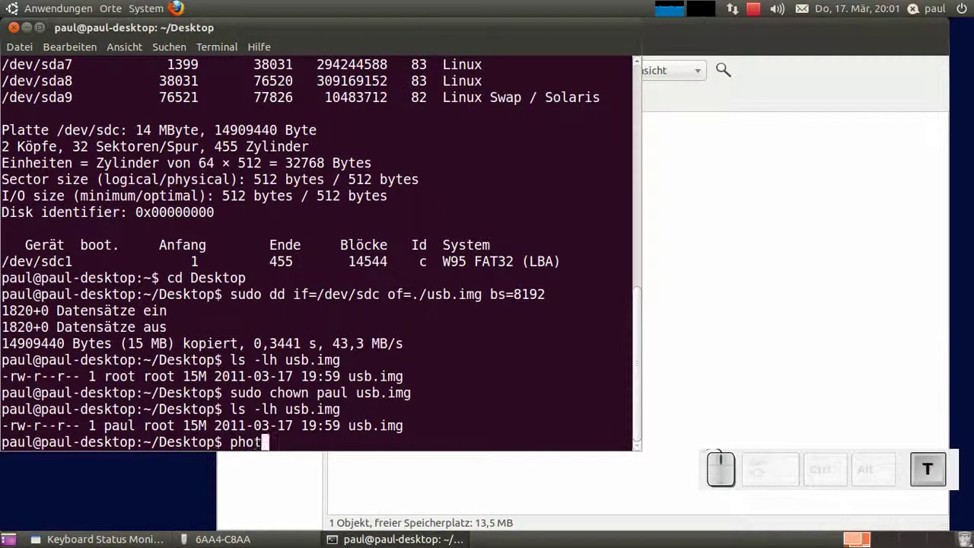
# - Run photorec usb.img, choosing the image, Intel partition type, the FAT32 partition and Search
pyautogui.press('r')
pyautogui.press('c')
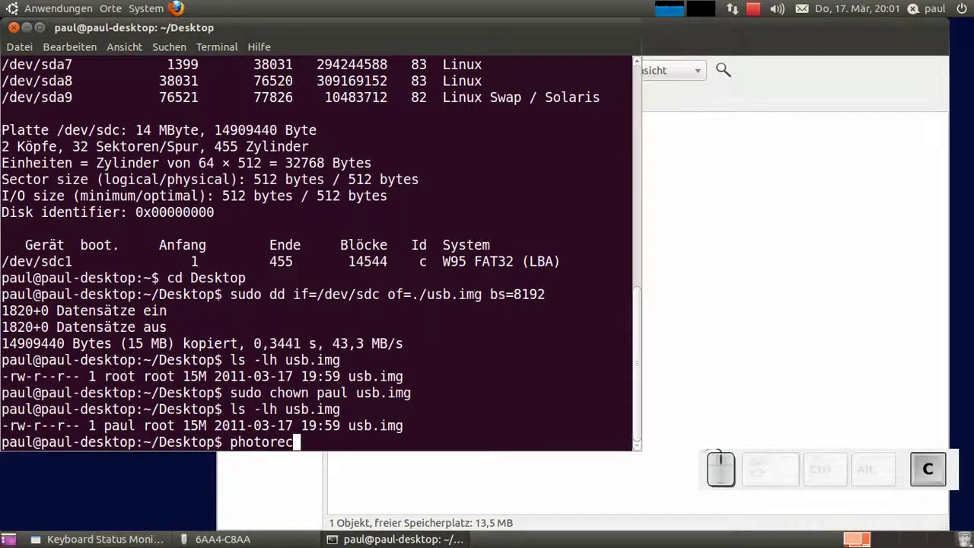
pyautogui.press('space')
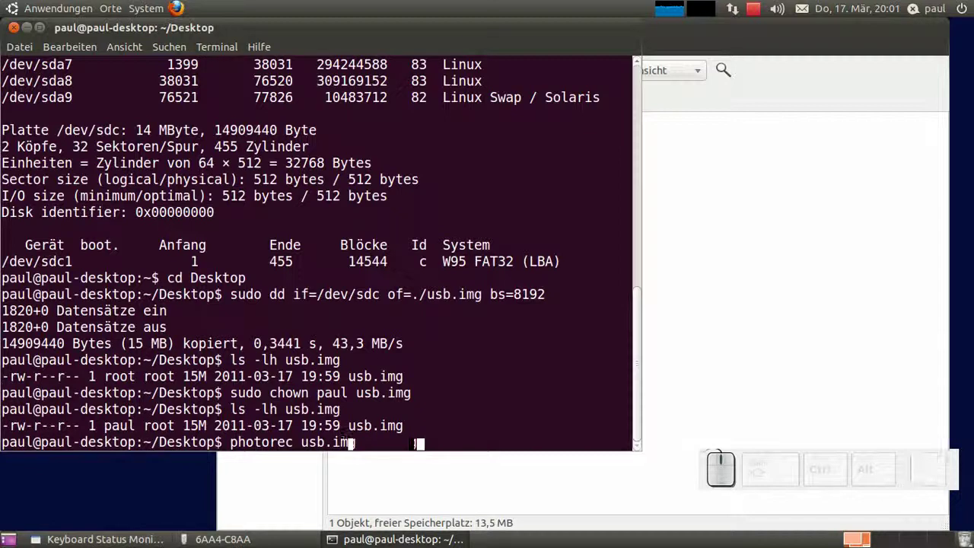
pyautogui.press('Return')
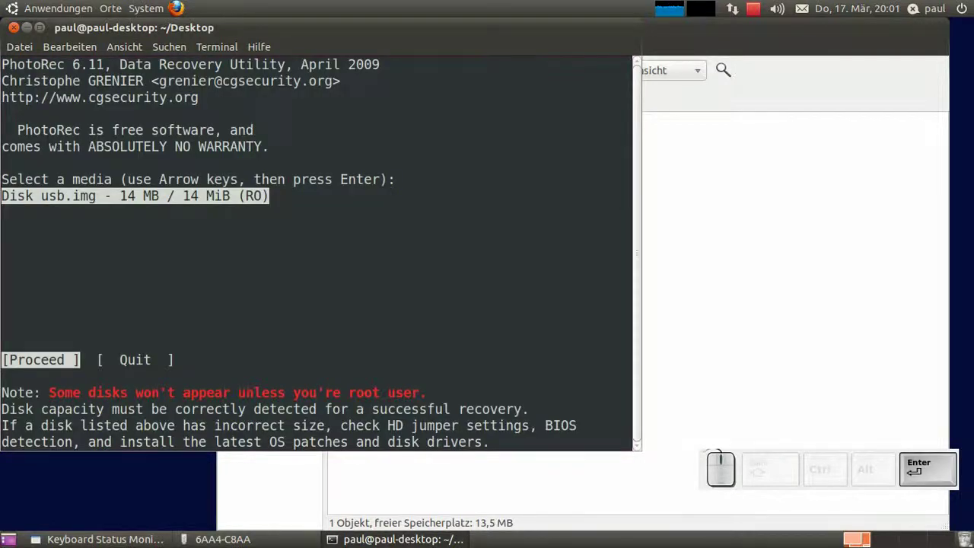
pyautogui.press('Return')
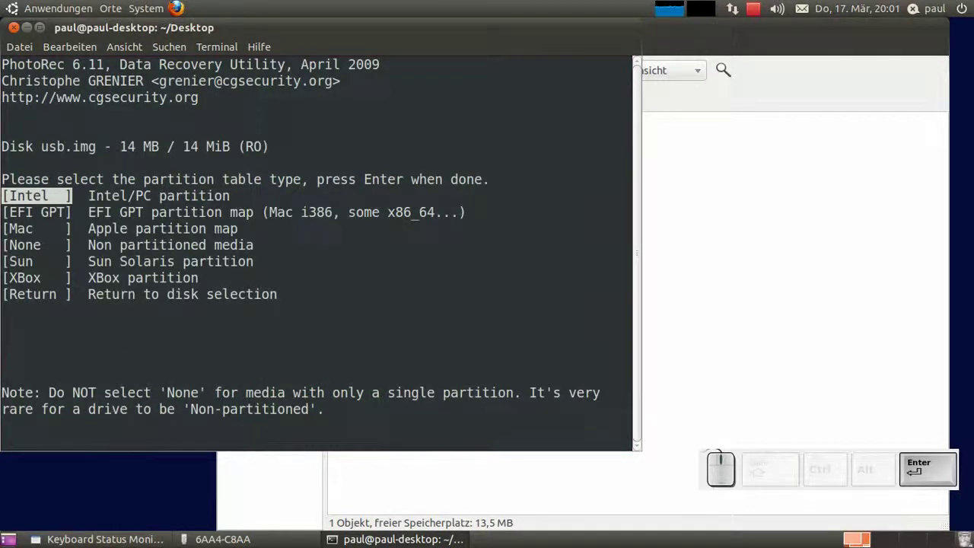
pyautogui.press('Return')
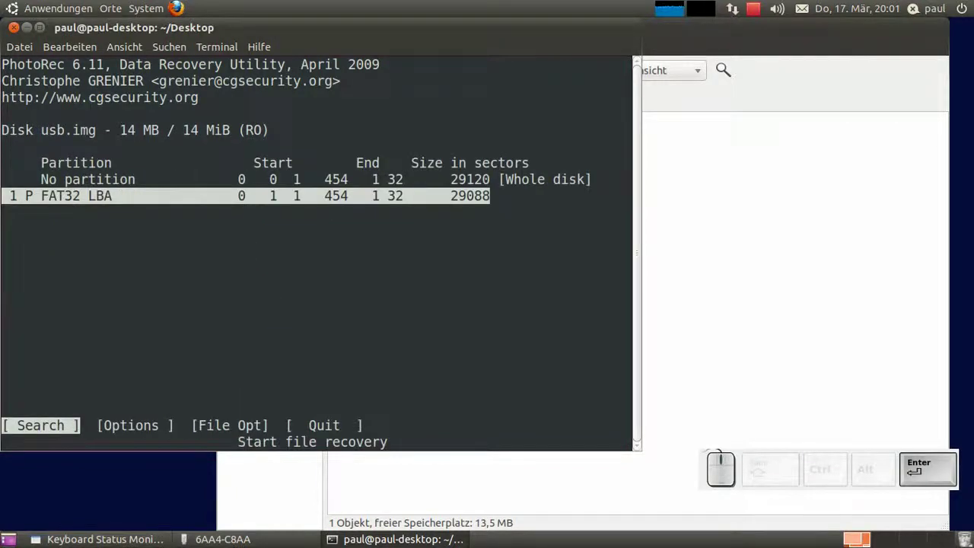
pyautogui.press('Return')
pyautogui.press('Return')
# - Pick Desktop as destination so PhotoRec saves 2 JPEGs into Desktop/recup_dir
pyautogui.press('Down')
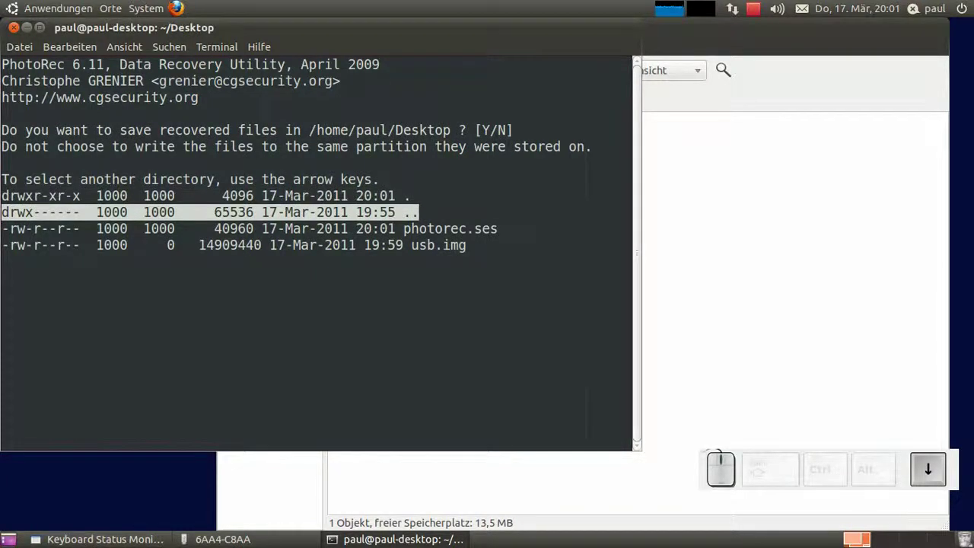
pyautogui.press('Return')
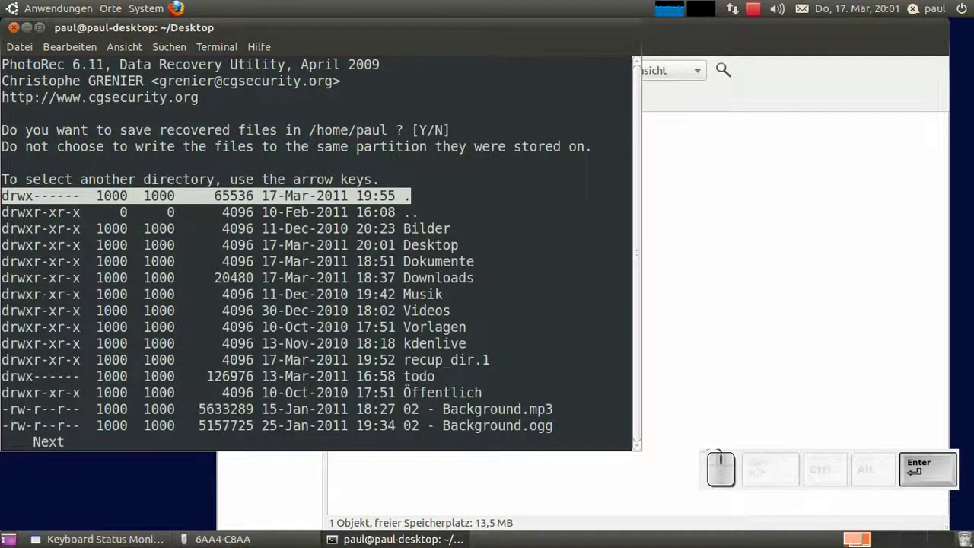
pyautogui.press('Down')
pyautogui.press('Return')
pyautogui.press('Return')
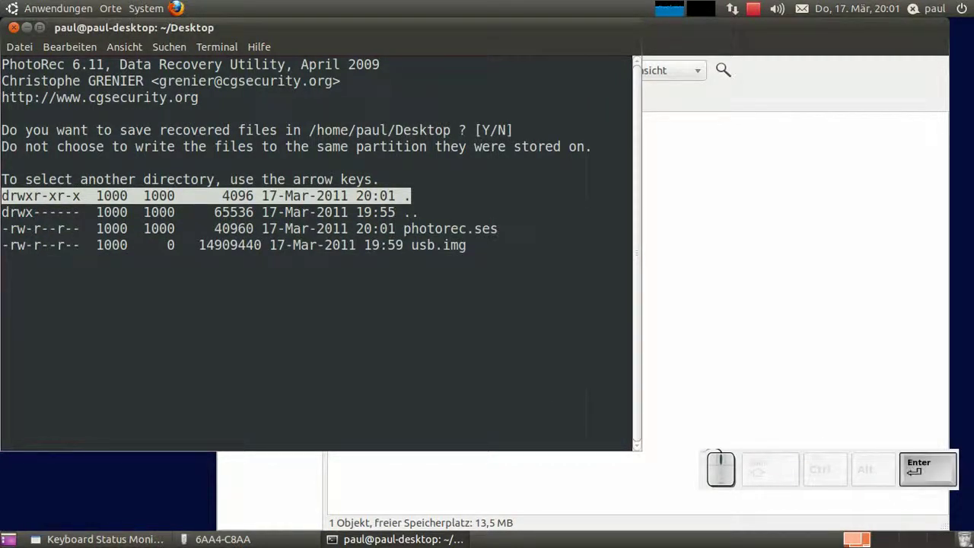
pyautogui.press('y')
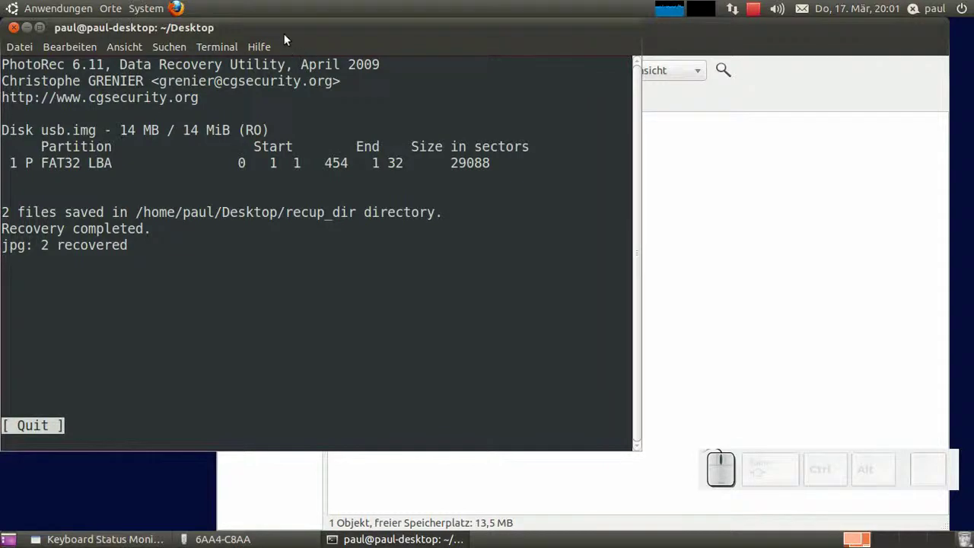
pyautogui.click(284, 33)
pyautogui.press('Down')
# - Quit PhotoRec to the shell, then open recup_dir.1 showing f0000129.jpg and f0000421.jpg
pyautogui.press('Return')
pyautogui.press('Right')
pyautogui.press('Left')
pyautogui.press('Return')
pyautogui.press('Right')
pyautogui.press('Return')
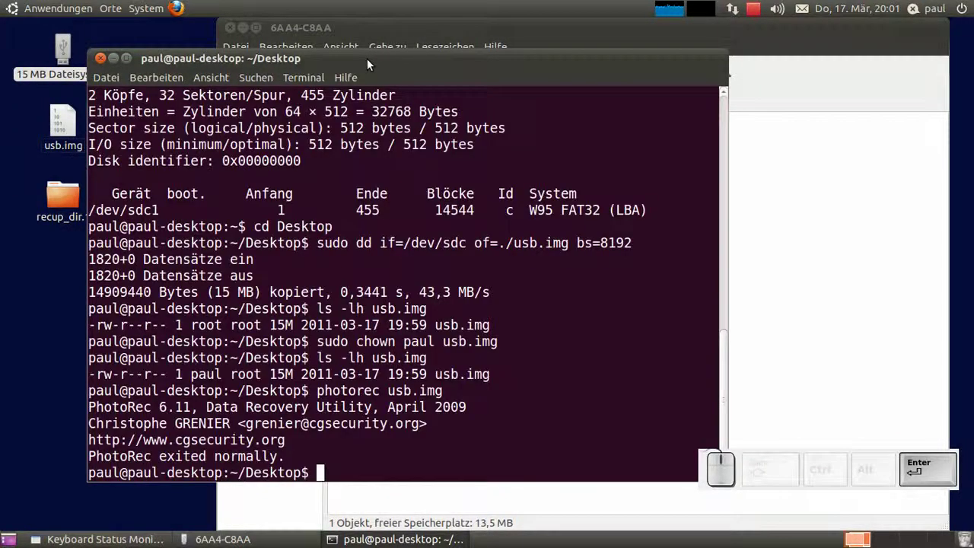
pyautogui.moveTo(370, 64); pyautogui.dragTo(337, 244)
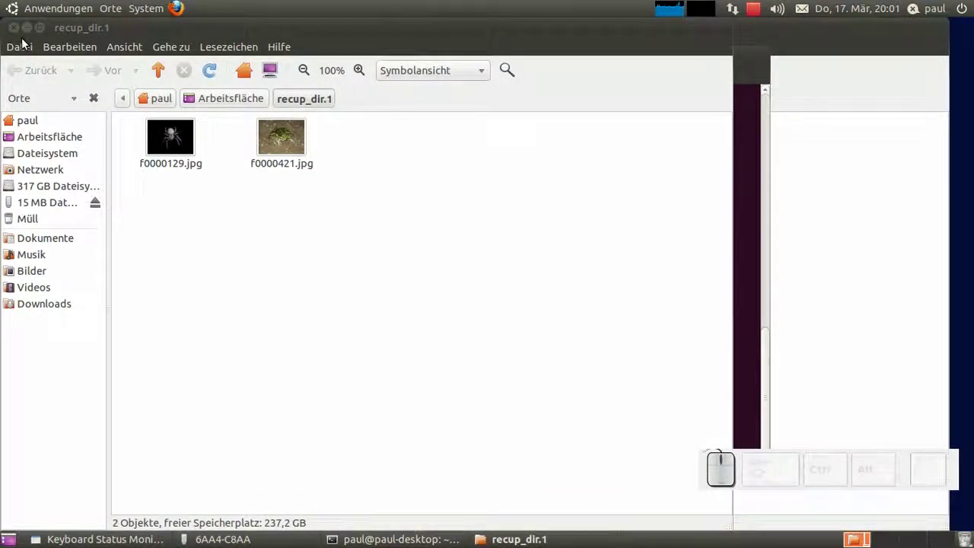
# - Move the terminal window aside on the desktop after closing recup_dir.1
pyautogui.moveTo(22, 33); pyautogui.dragTo(216, 64)
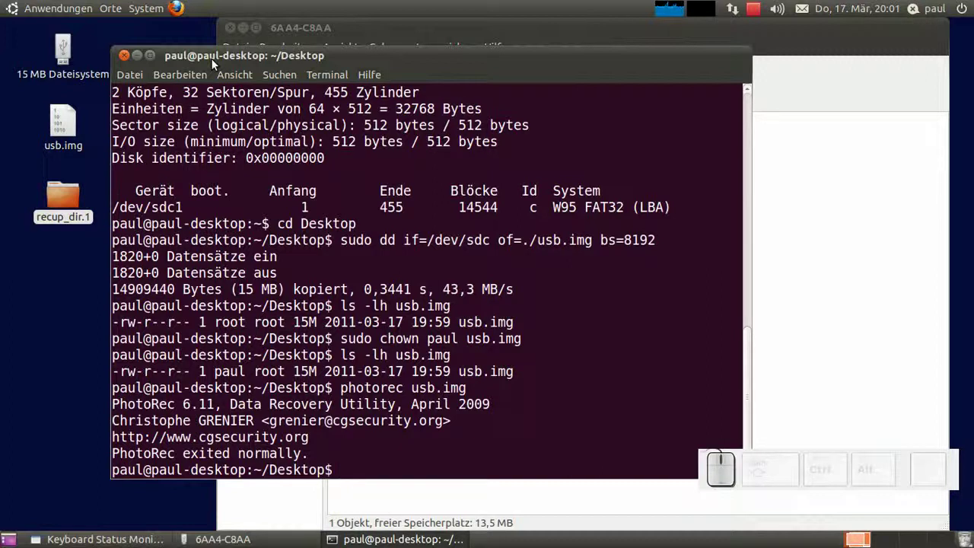
# - Enter the command recoverjpeg usb.img at the Desktop prompt without running it
pyautogui.press('r')
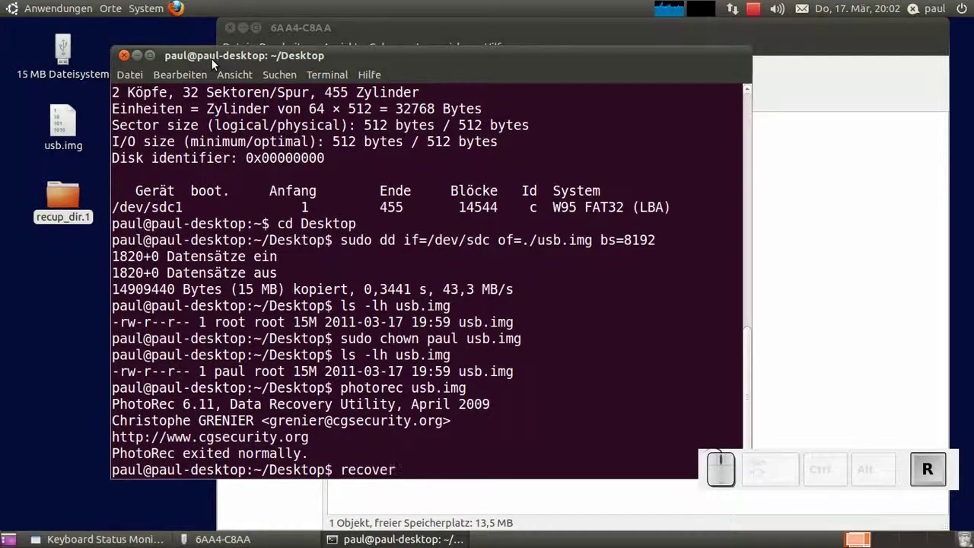
pyautogui.press('e')
pyautogui.press('space')
pyautogui.press('b')
pyautogui.press('.')
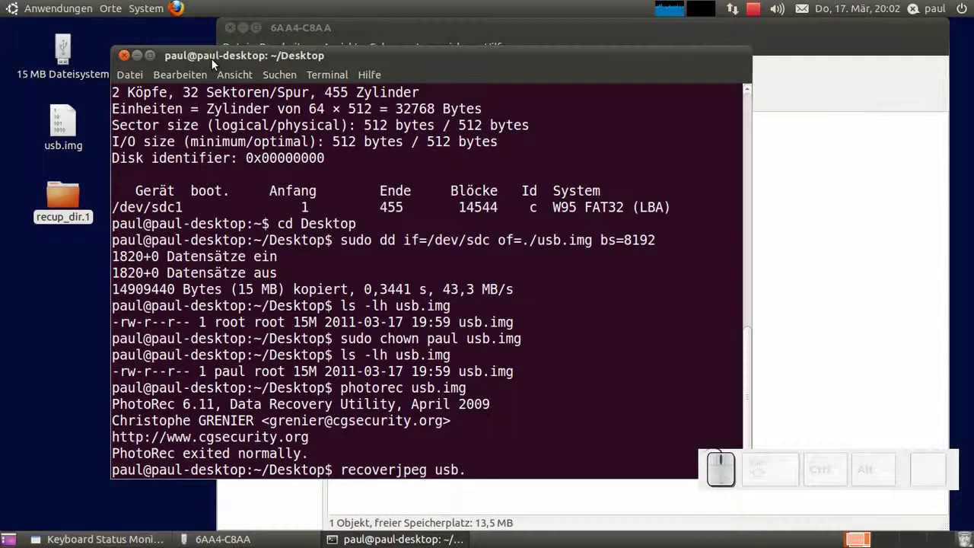